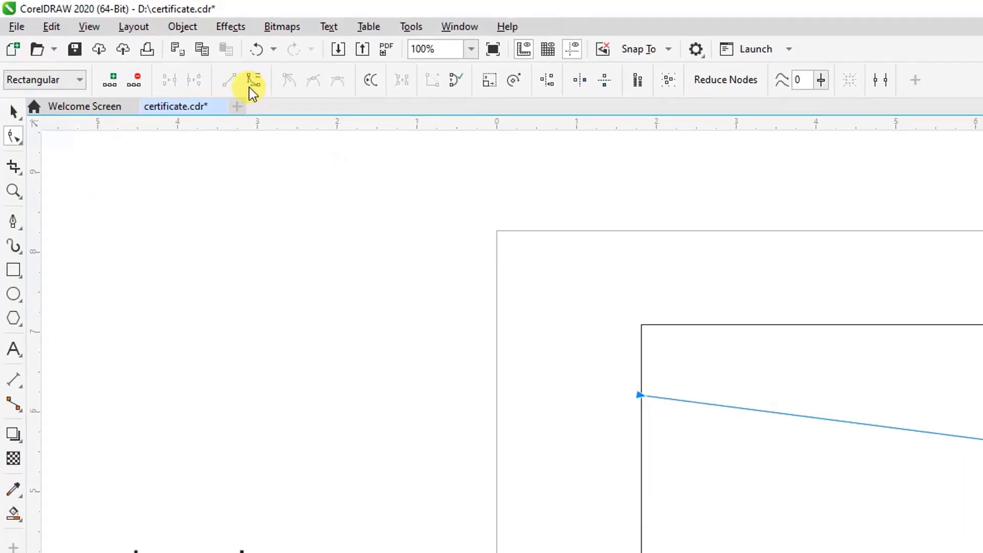
# Step: Convert the split line to a curve, keep the pink curved top piece and delete the leftover shape
pyautogui.click(408, 262)
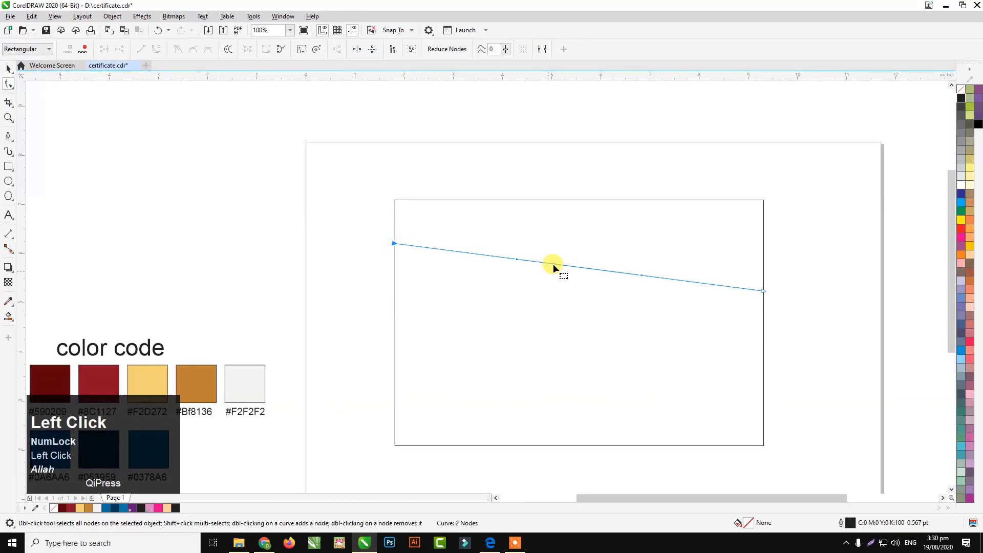
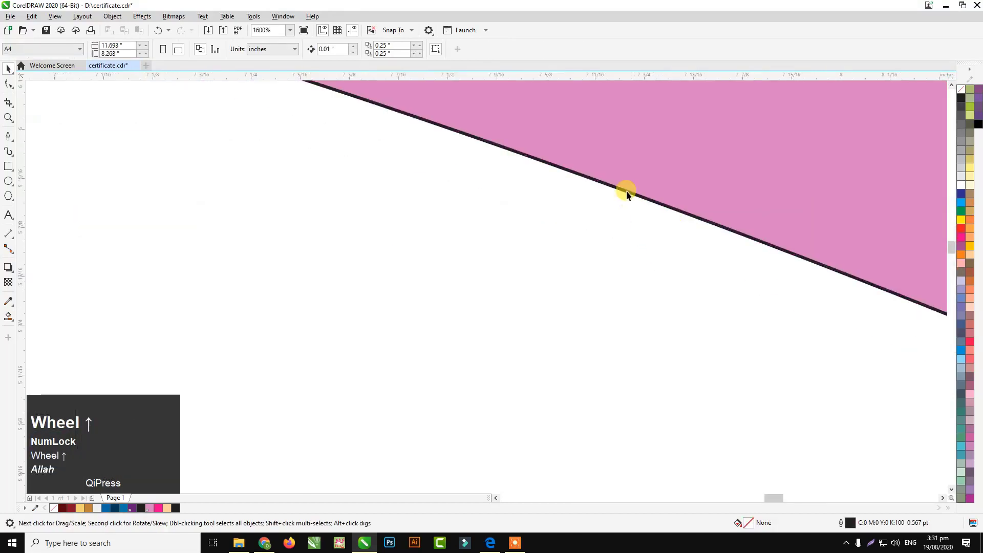
pyautogui.click(623, 192)
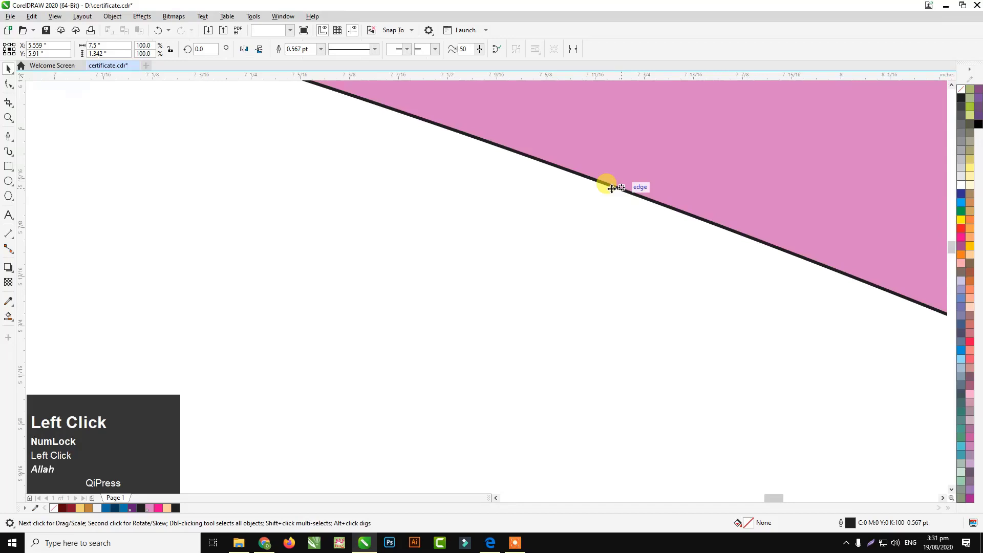
pyautogui.press('Delete')
pyautogui.scroll(-3)
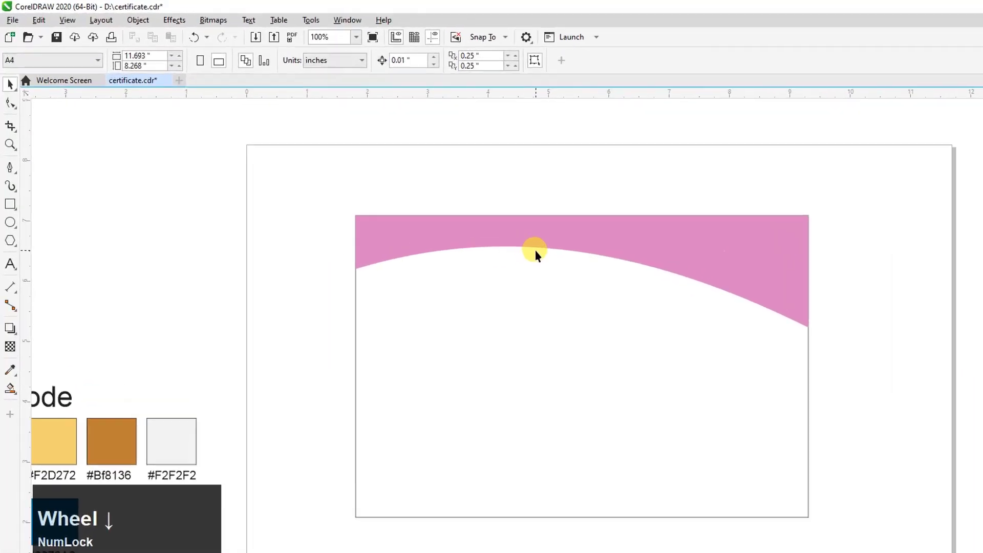
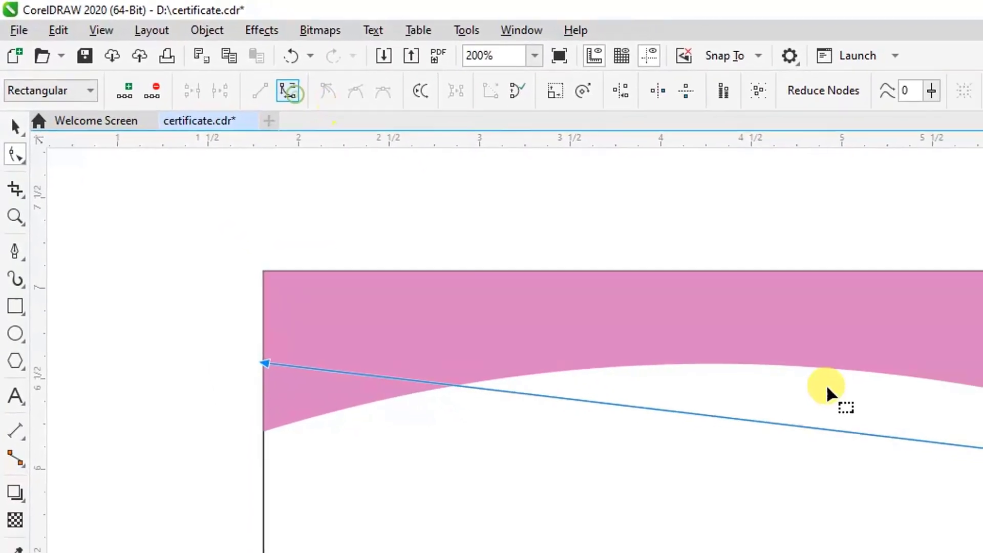
# Step: Bend the two-node line into an arc that parallels the pink band's curved lower edge
pyautogui.moveTo(558, 290); pyautogui.dragTo(475, 189)
pyautogui.moveTo(475, 188); pyautogui.dragTo(449, 192)
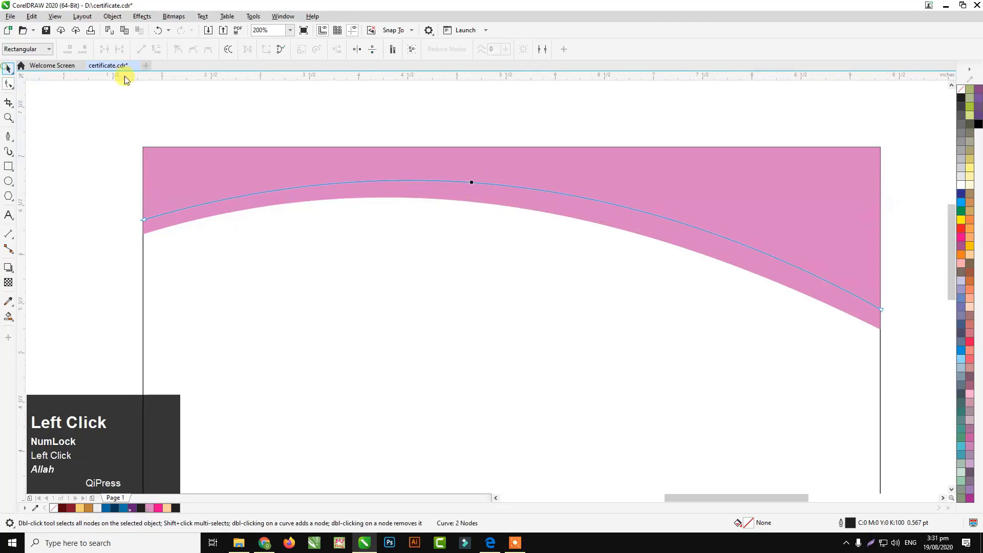
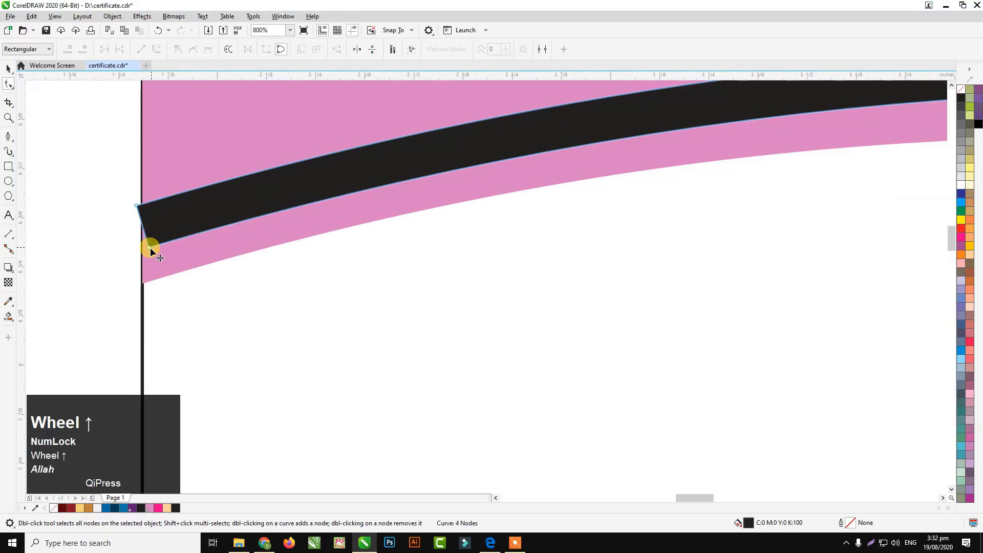
# Step: Drag the black band's end nodes so it tapers thin at left and flares at the right edge
pyautogui.moveTo(152, 253); pyautogui.dragTo(172, 213)
pyautogui.scroll(-3)
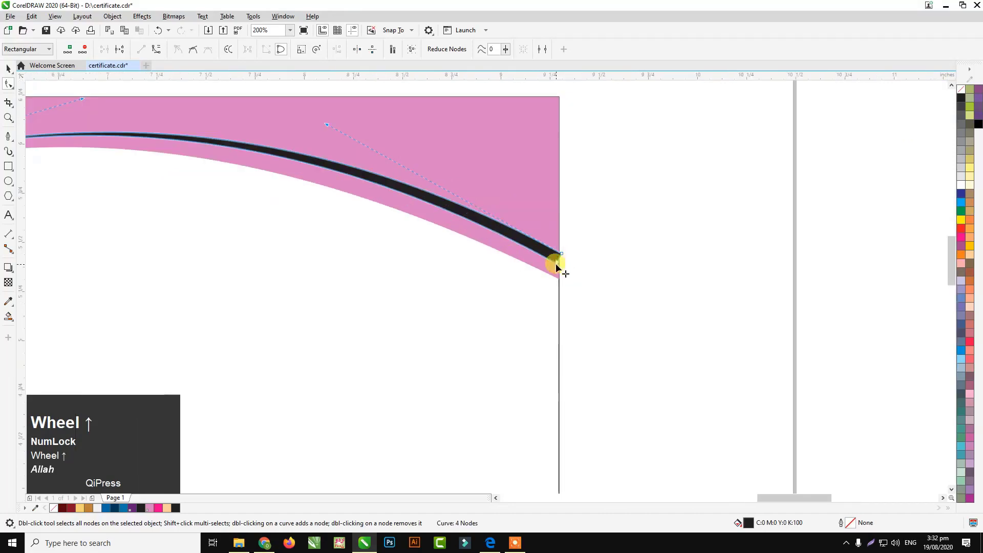
pyautogui.moveTo(570, 276); pyautogui.dragTo(569, 274)
pyautogui.scroll(3)
pyautogui.moveTo(580, 281); pyautogui.dragTo(586, 272)
pyautogui.scroll(-3)
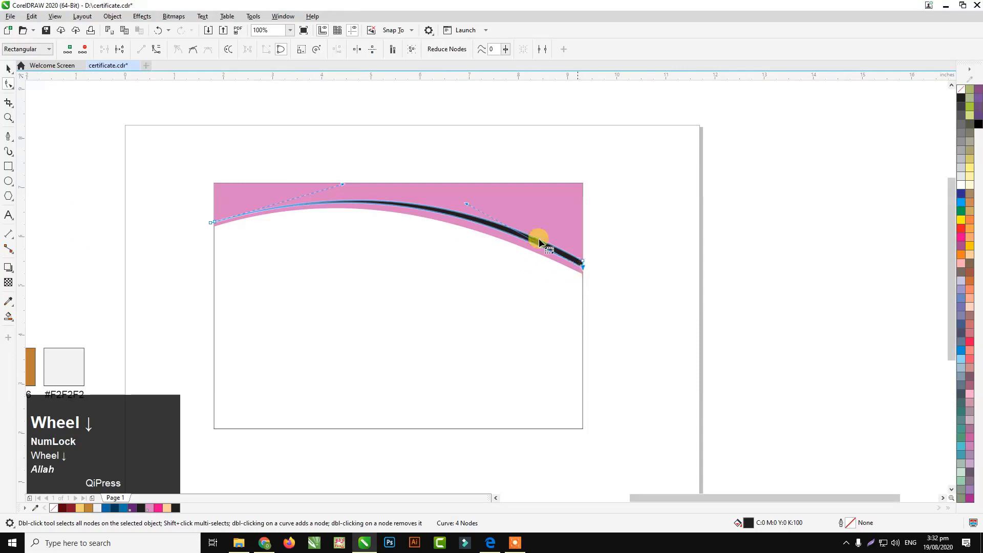
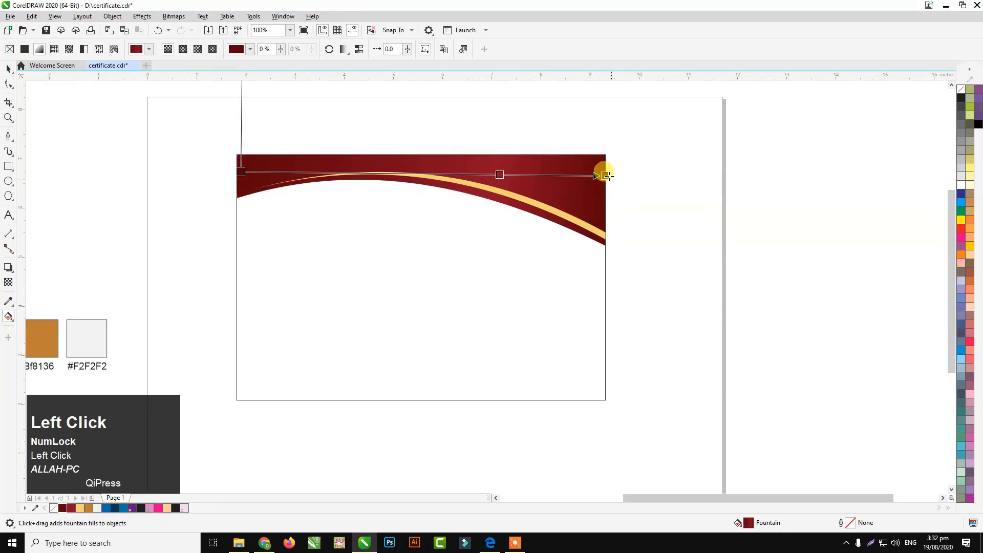
# Step: Adjust the maroon fountain fill handle across the header band
pyautogui.click(121, 113)
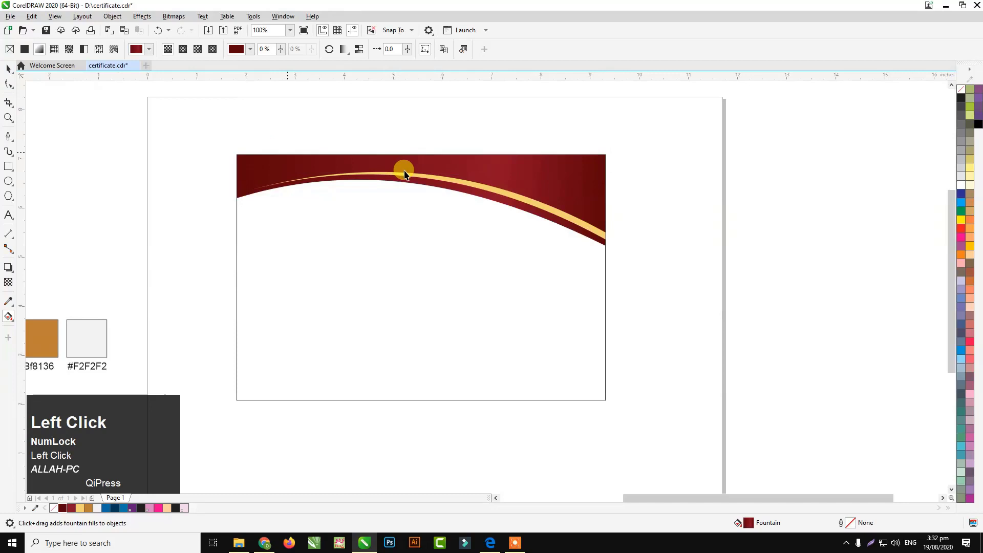
pyautogui.scroll(3)
# Step: Slim the gold band's nodes and finish its pale-cream-to-deep-gold fountain fill
pyautogui.click(159, 129)
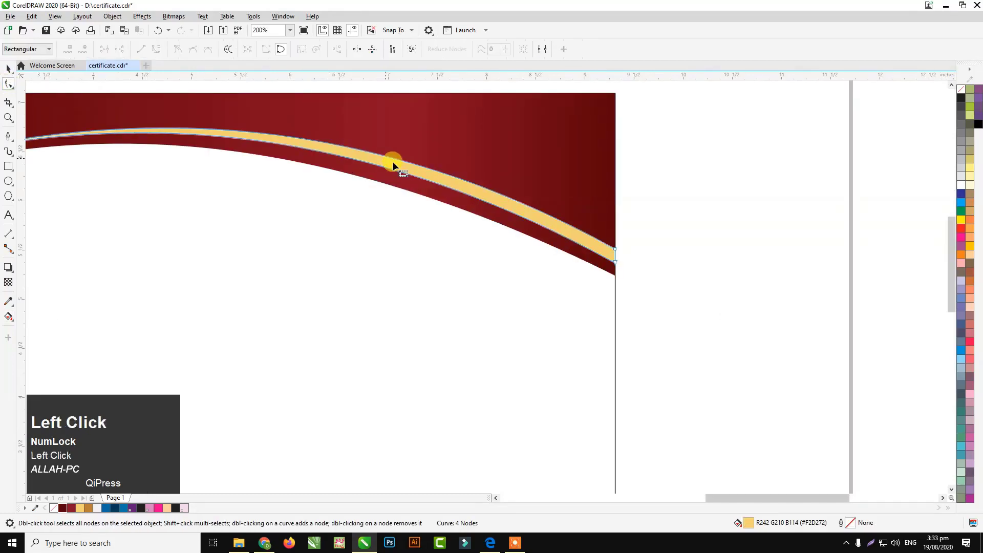
pyautogui.scroll(-3)
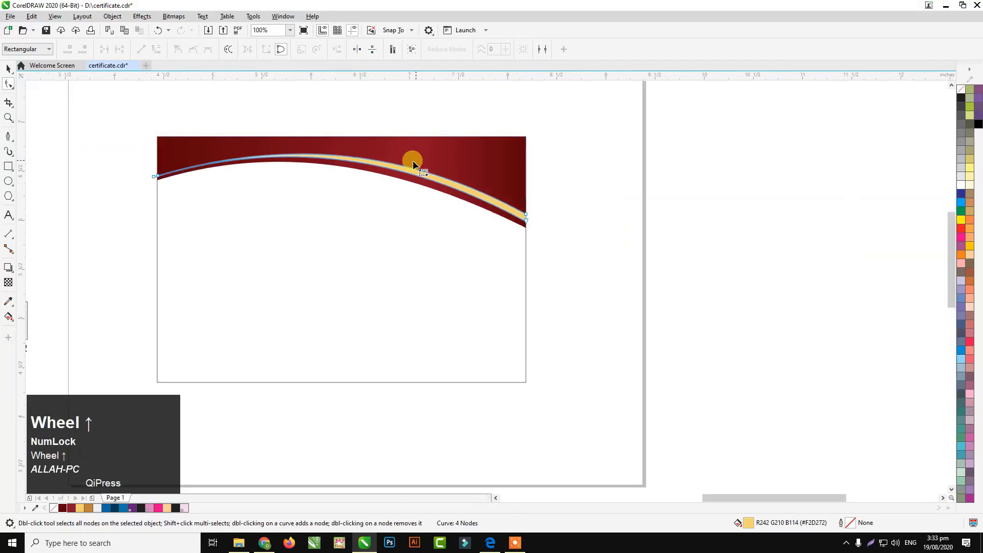
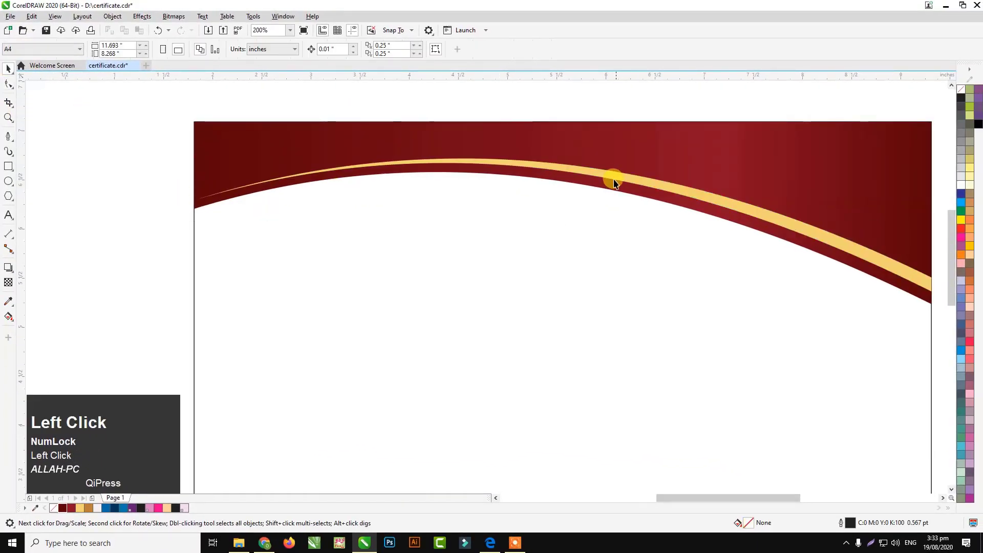
pyautogui.scroll(-3)
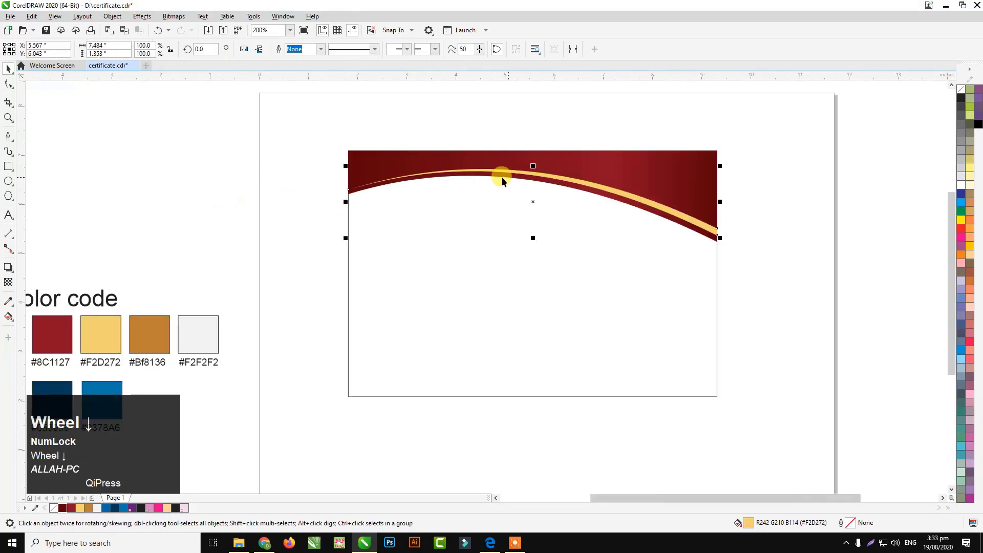
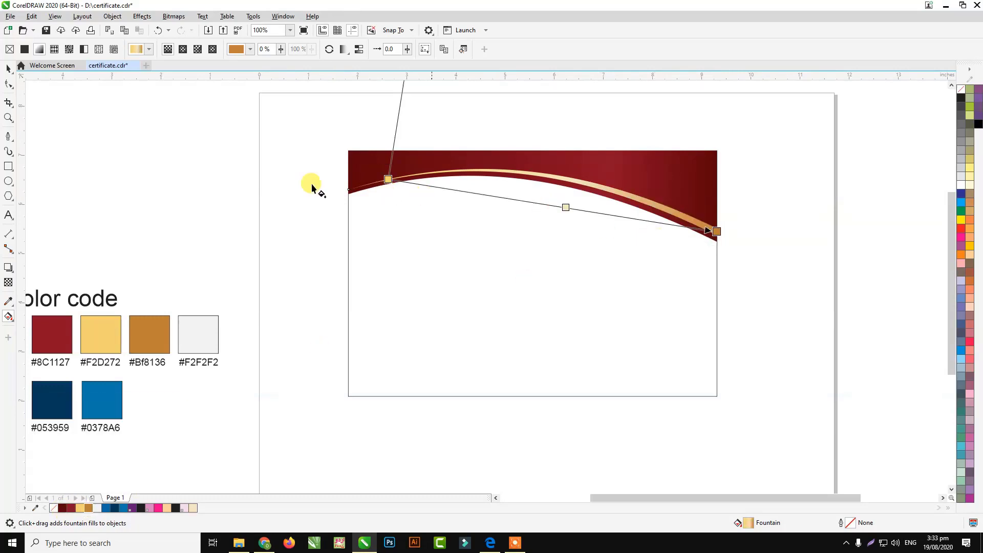
pyautogui.click(243, 115)
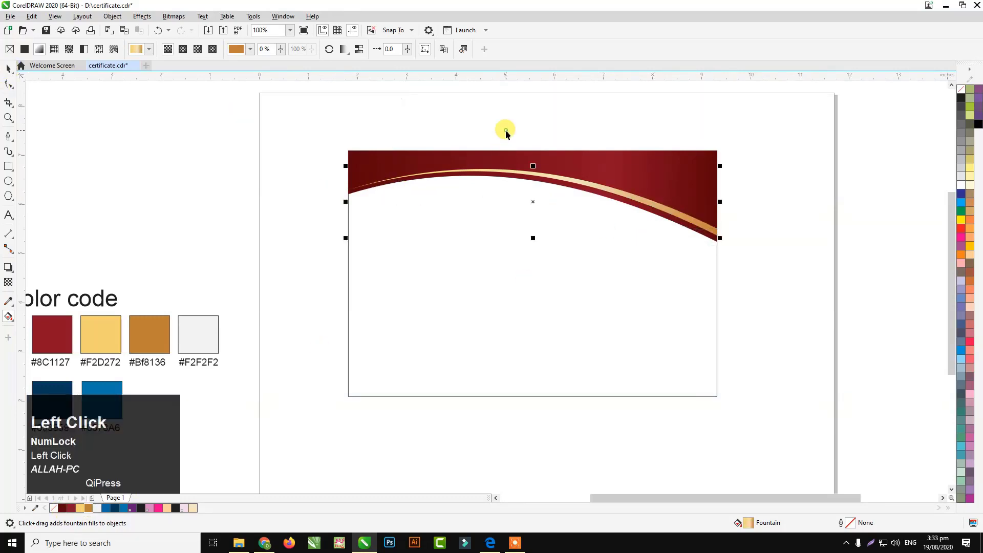
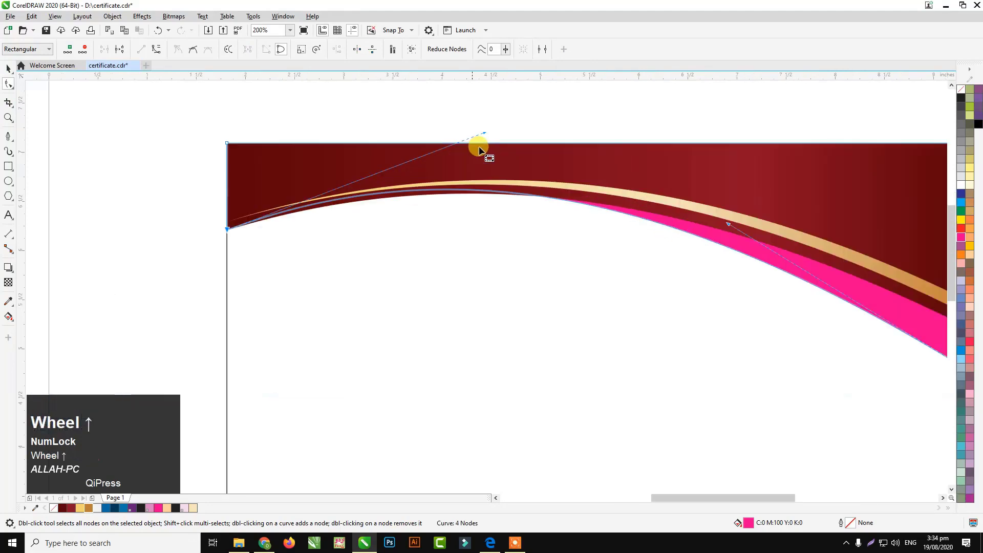
# Step: Reshape the duplicate's curve and align its left point flush with the header edge
pyautogui.moveTo(477, 160); pyautogui.dragTo(463, 183)
pyautogui.moveTo(464, 182); pyautogui.dragTo(226, 235)
pyautogui.scroll(3)
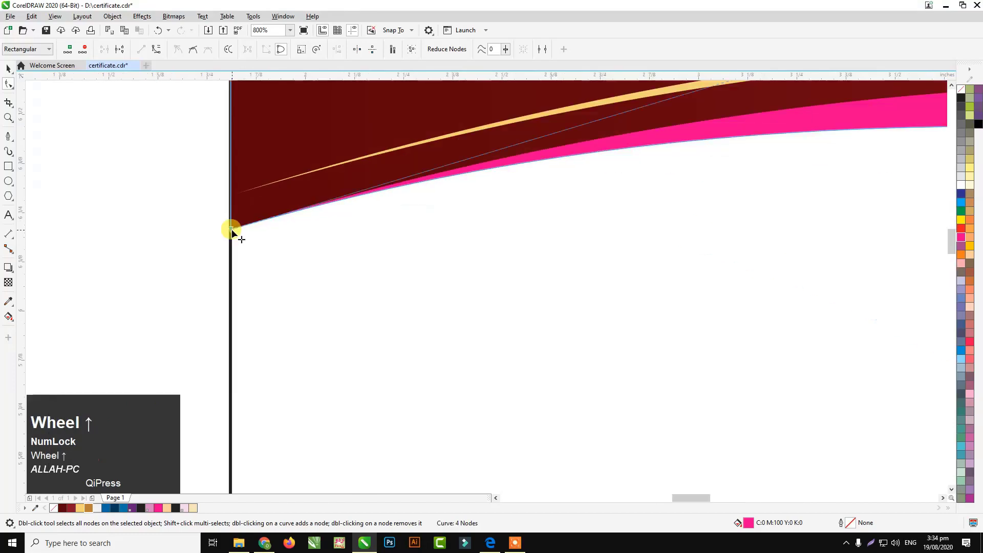
pyautogui.moveTo(232, 242); pyautogui.dragTo(230, 237)
pyautogui.scroll(-3)
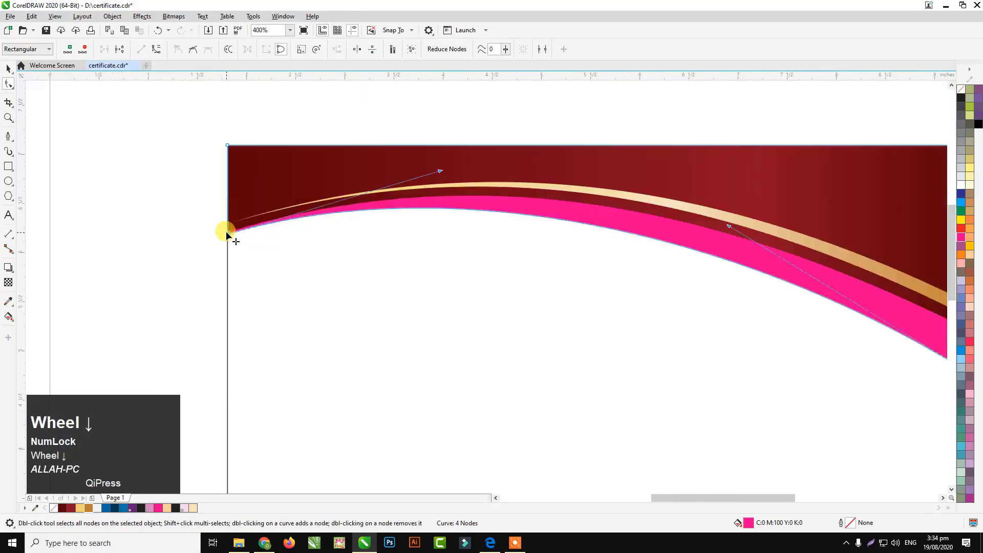
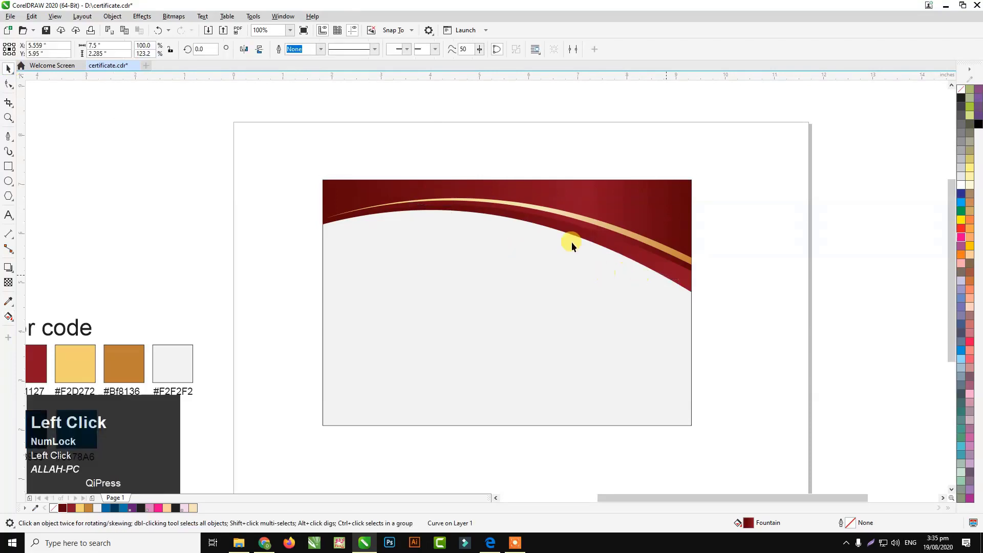
pyautogui.click(612, 243)
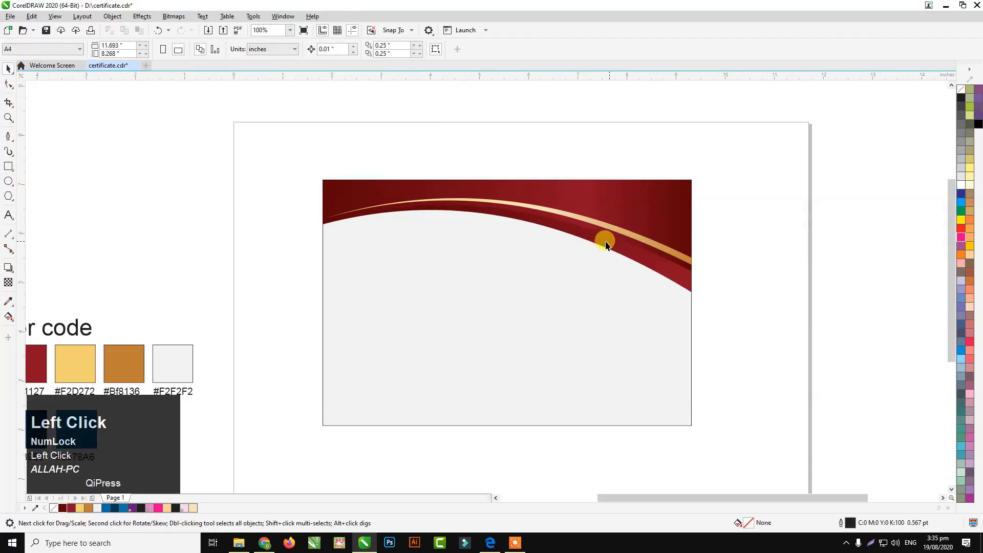
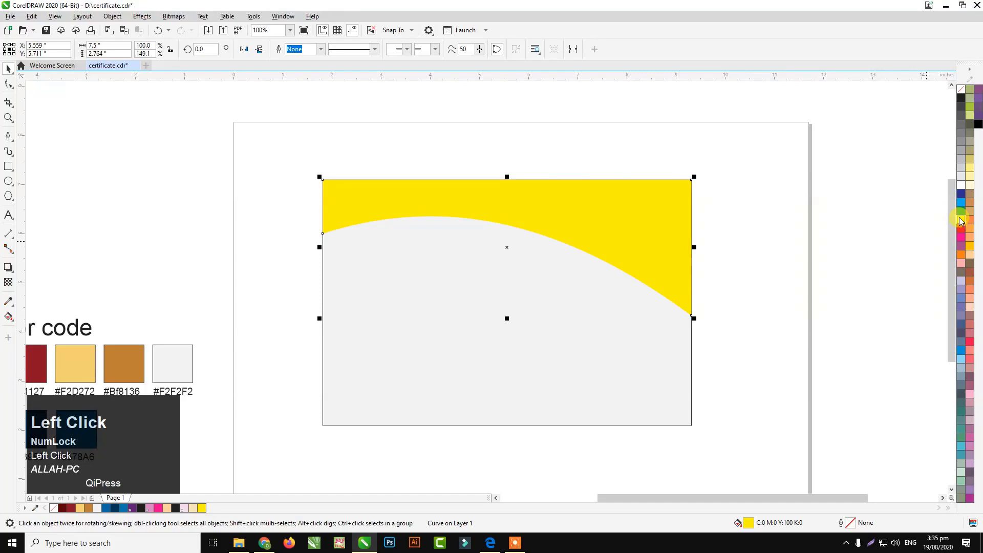
# Step: Send the yellow copy behind the maroon header and move its left end node into place
pyautogui.press('ctrl+Page_Down')
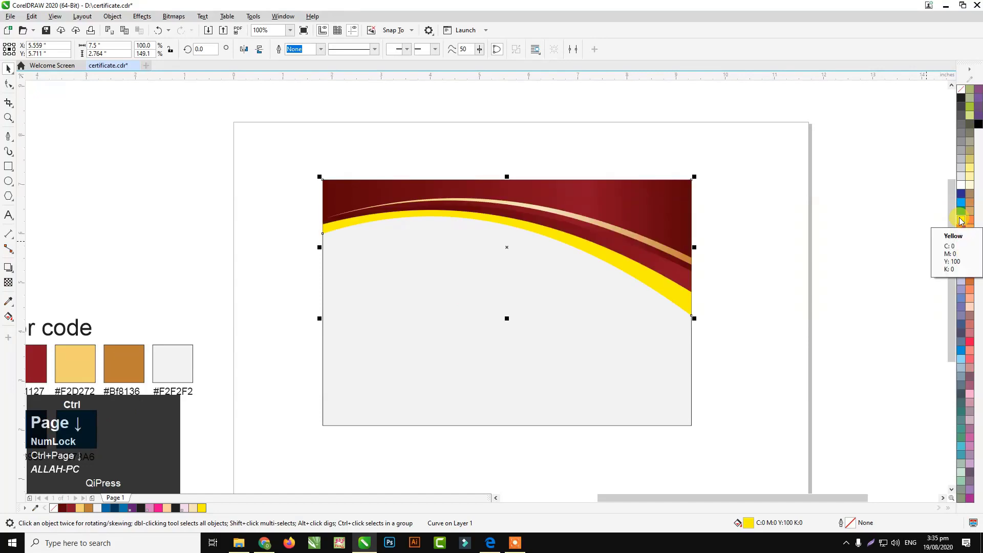
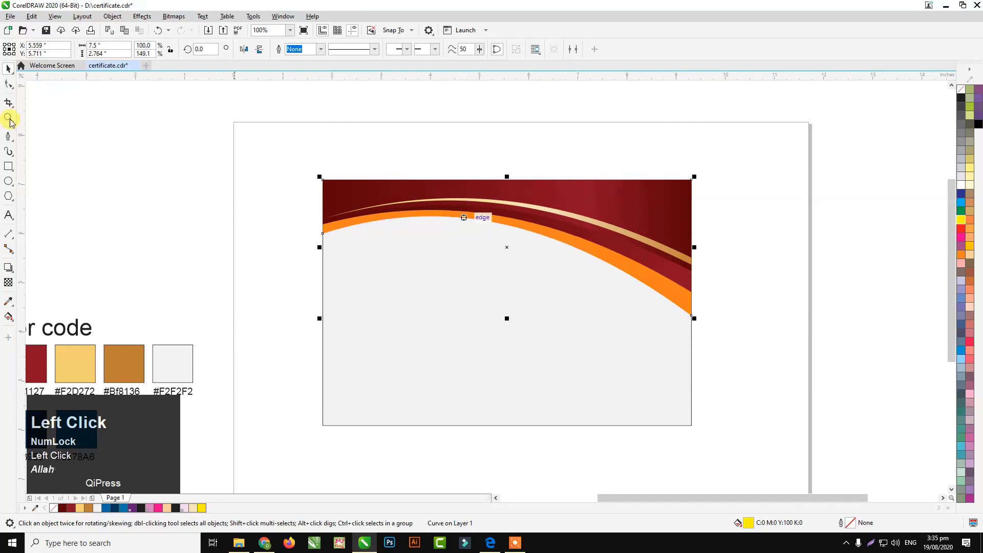
pyautogui.scroll(3)
pyautogui.moveTo(331, 287); pyautogui.dragTo(338, 277)
pyautogui.scroll(3)
pyautogui.click(320, 284)
pyautogui.scroll(3)
pyautogui.moveTo(318, 289); pyautogui.dragTo(322, 273)
# Step: Pull the control handle to reshape the band's lower curve, thin at left widening rightward
pyautogui.scroll(-3)
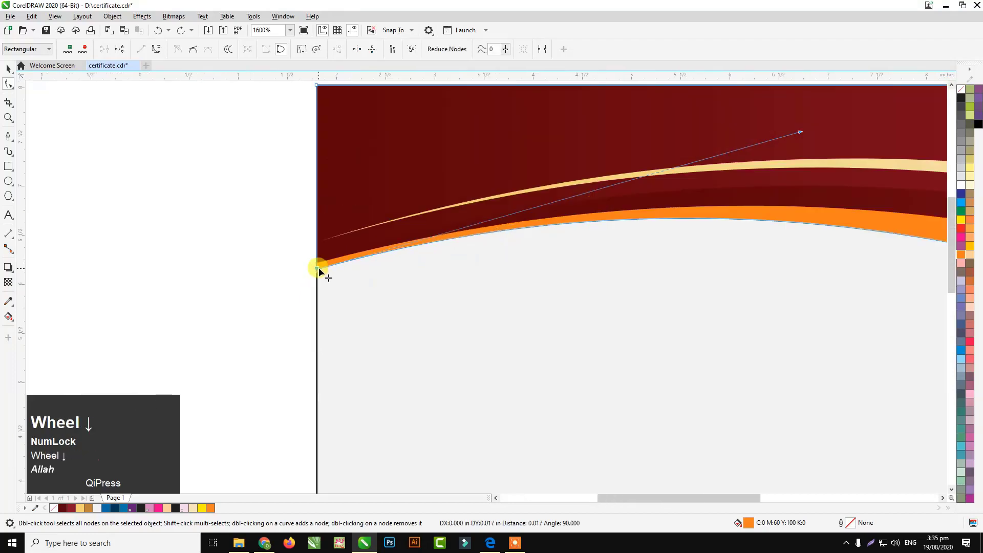
pyautogui.scroll(3)
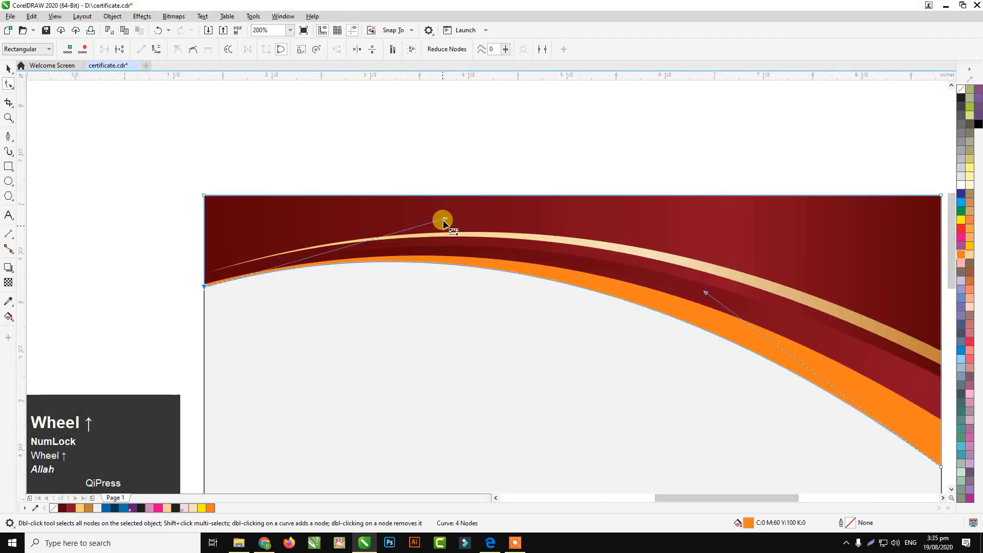
pyautogui.click(447, 229)
pyautogui.scroll(-3)
pyautogui.scroll(3)
pyautogui.moveTo(697, 373); pyautogui.dragTo(525, 222)
pyautogui.scroll(-3)
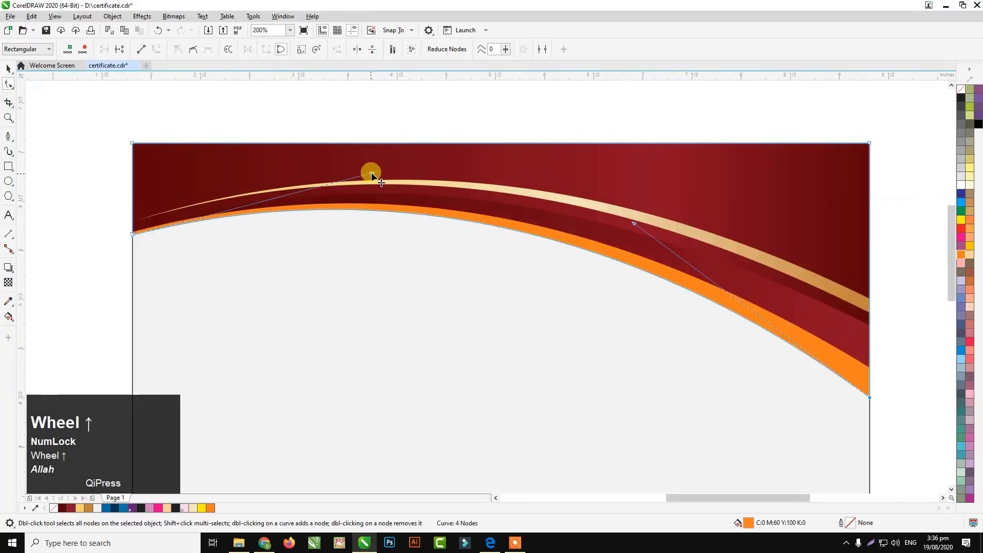
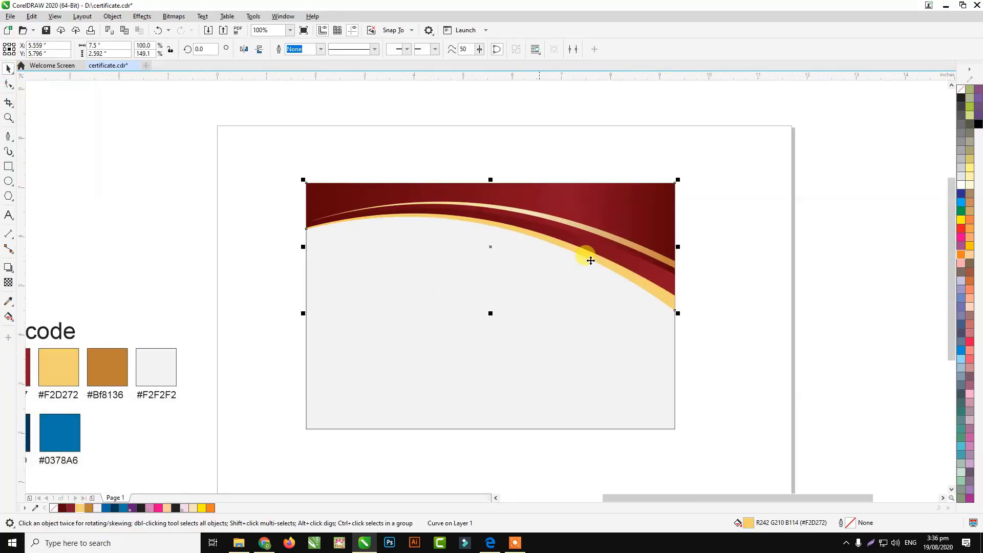
# Step: Lay a fountain fill across the pale gold band with the Interactive Fill tool (G)
pyautogui.press('g')
pyautogui.moveTo(498, 231); pyautogui.dragTo(614, 288)
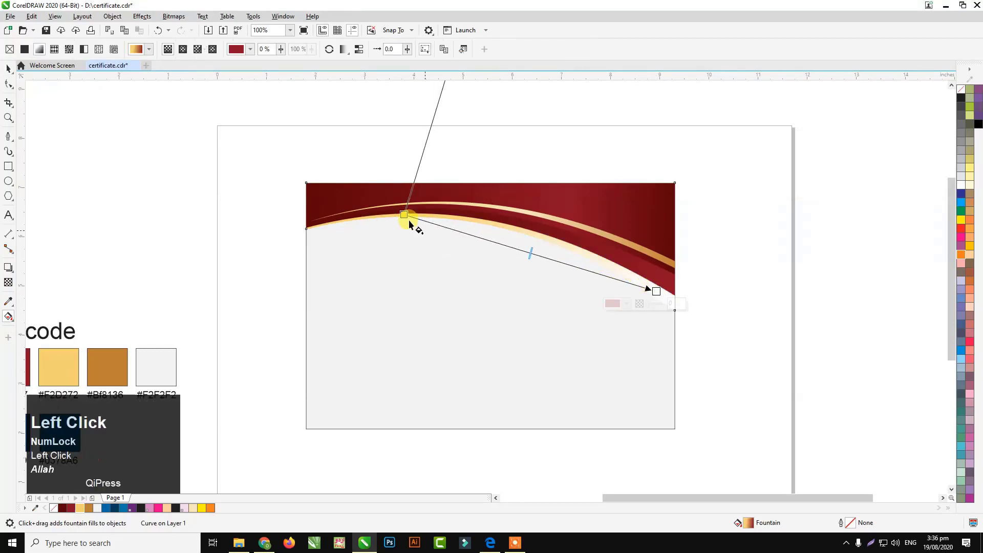
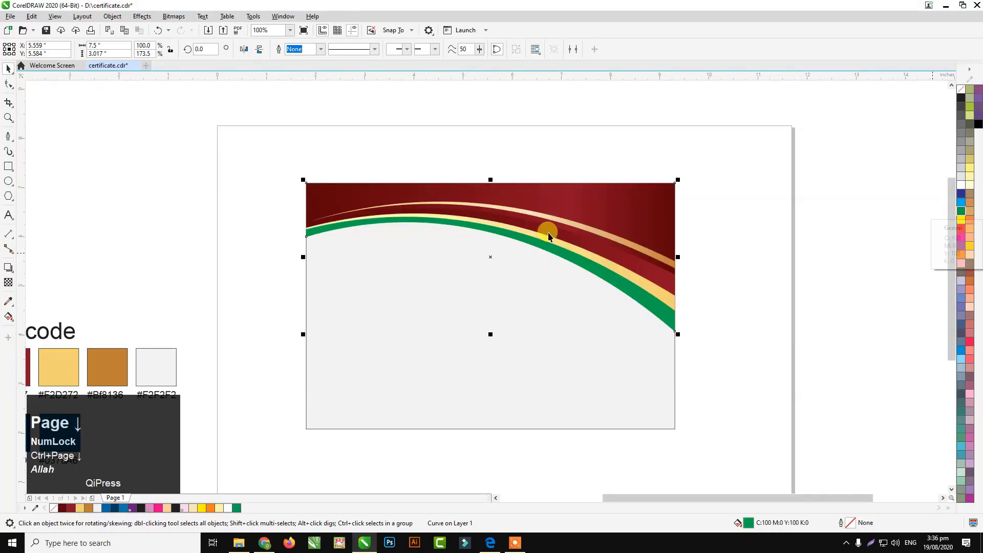
# Step: Edit the green band's nodes and right end so its curve aligns with the header sides
pyautogui.click(276, 202)
pyautogui.scroll(3)
pyautogui.moveTo(278, 250); pyautogui.dragTo(280, 249)
pyautogui.scroll(-3)
pyautogui.moveTo(518, 188); pyautogui.dragTo(509, 201)
pyautogui.scroll(-3)
pyautogui.scroll(3)
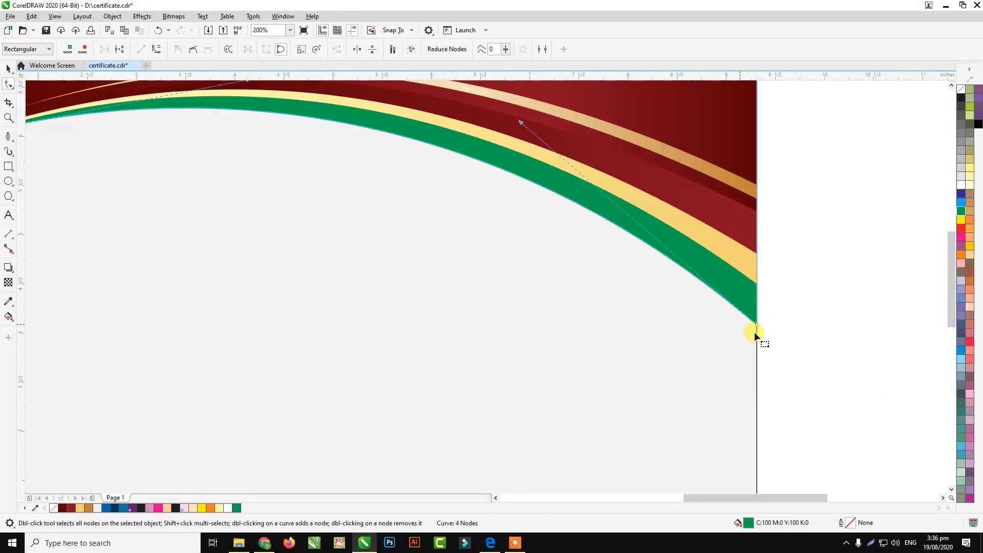
pyautogui.moveTo(762, 335); pyautogui.dragTo(625, 276)
pyautogui.scroll(-3)
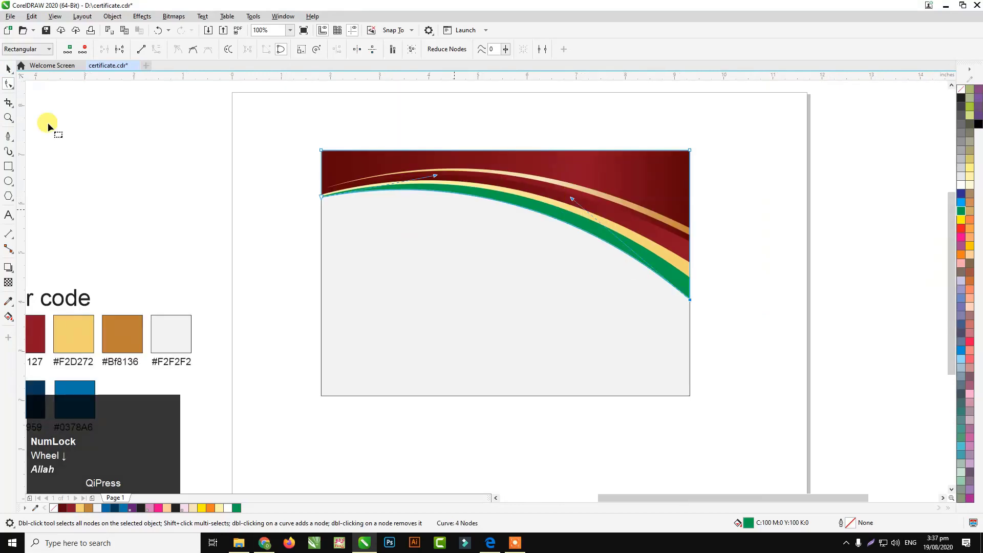
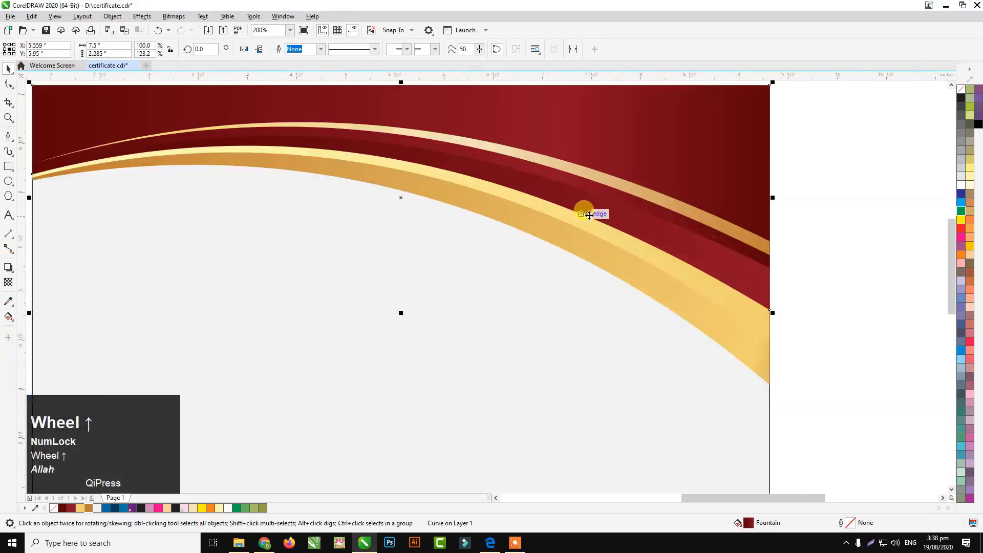
# Step: Scroll the view down toward the header before adding the drop shadow
pyautogui.scroll(-3)
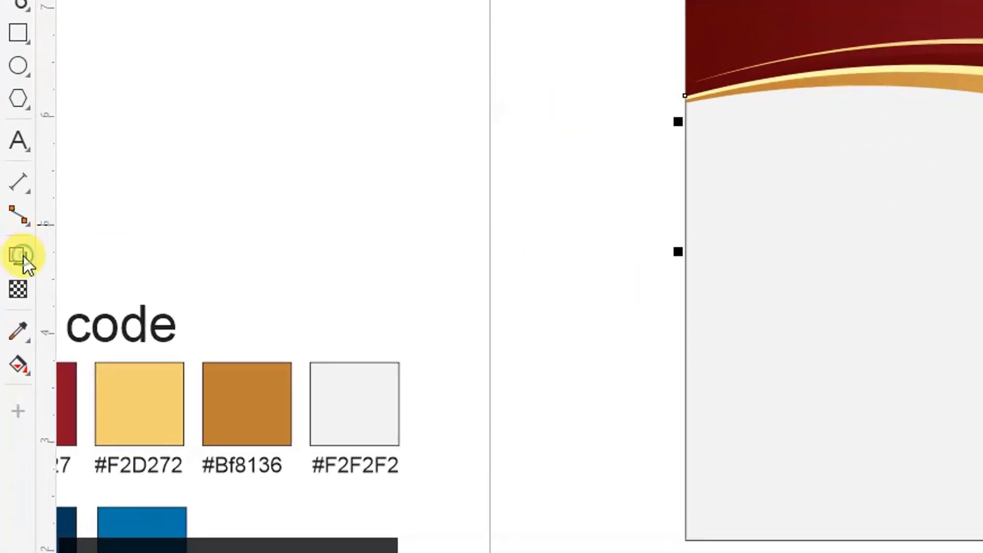
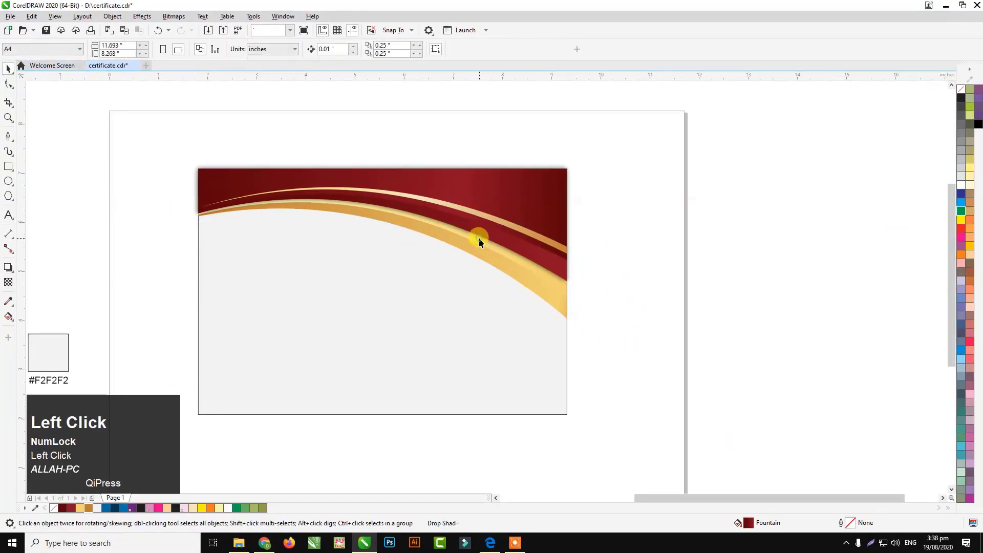
# Step: Bring up the context menu on the shadowed header and the gold band to adjust their drop shadows
pyautogui.rightClick(482, 240)
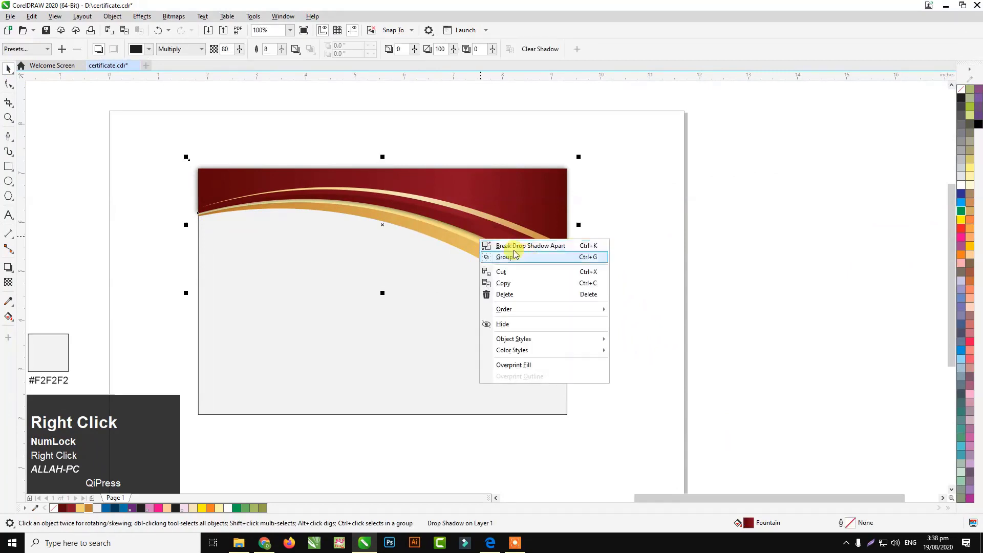
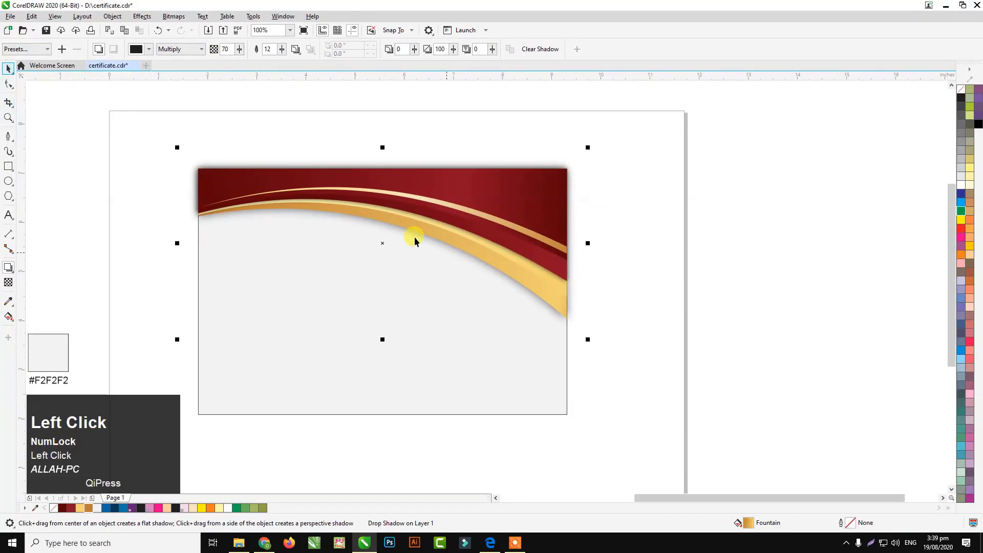
pyautogui.rightClick(386, 241)
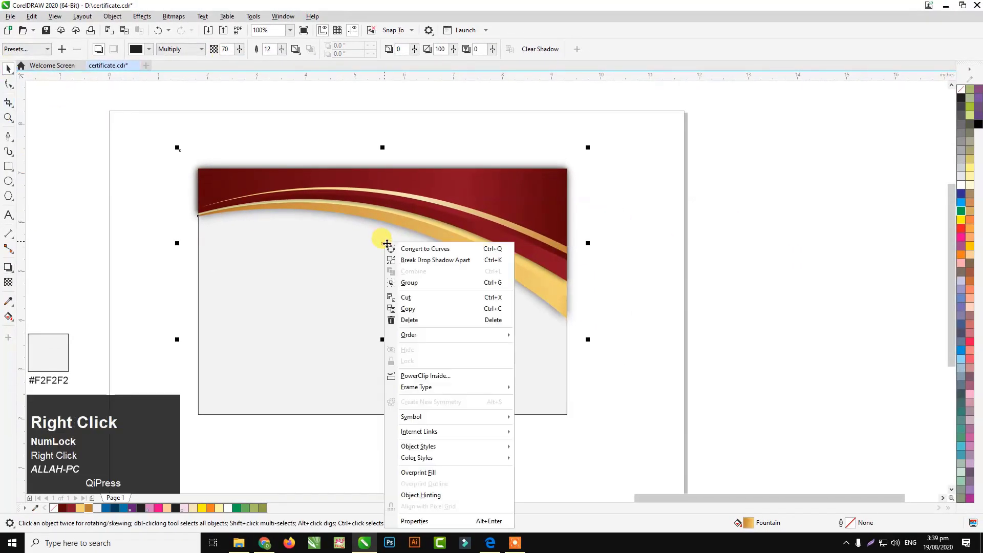
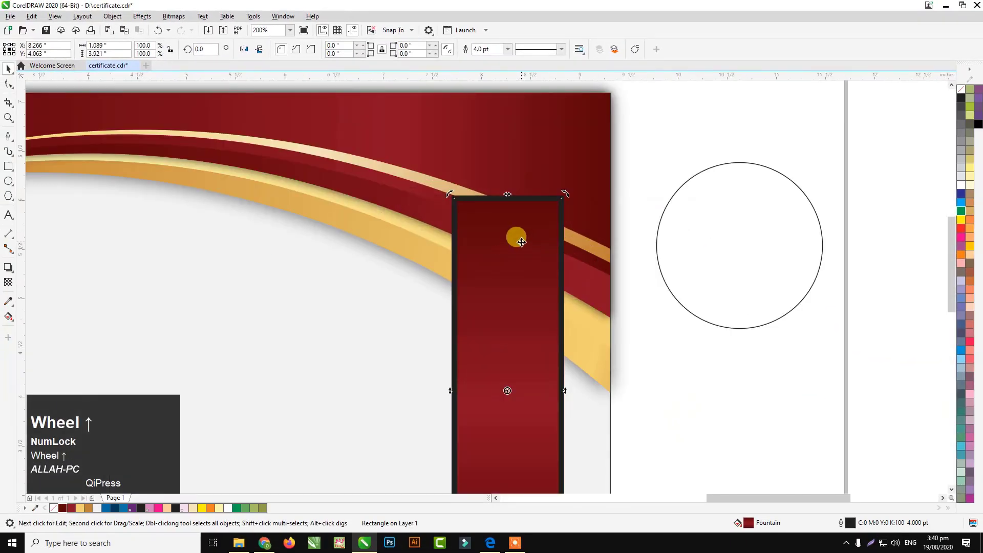
# Step: Place a small circle on the seal's edge, enter a 345° rotation and undo a misstep
pyautogui.press('ctrl+shift+q')
pyautogui.click(517, 180)
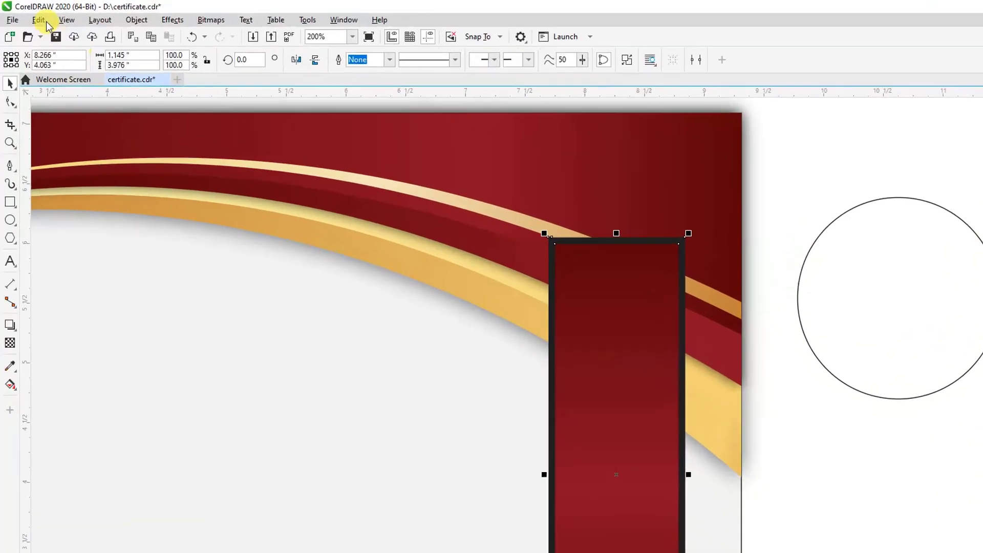
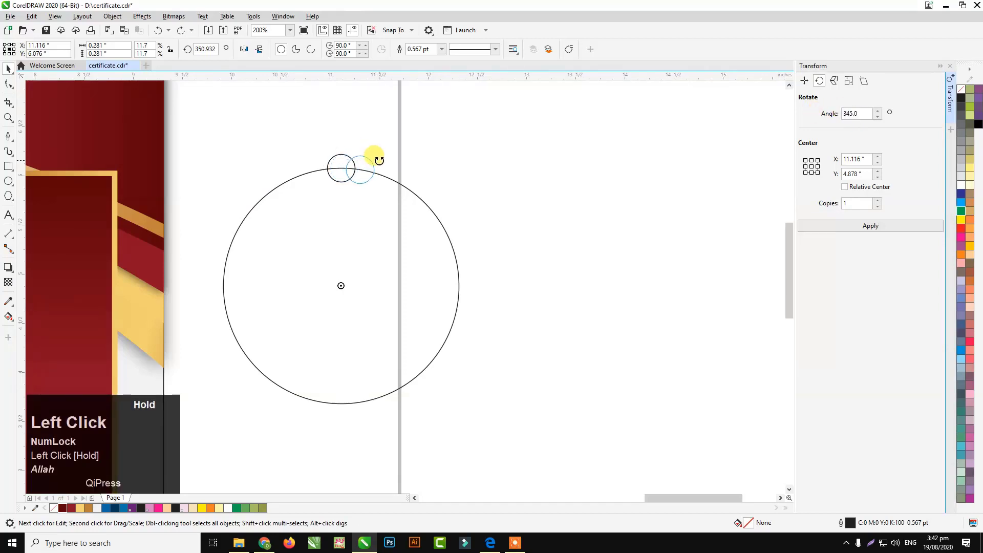
pyautogui.press('ctrl+z')
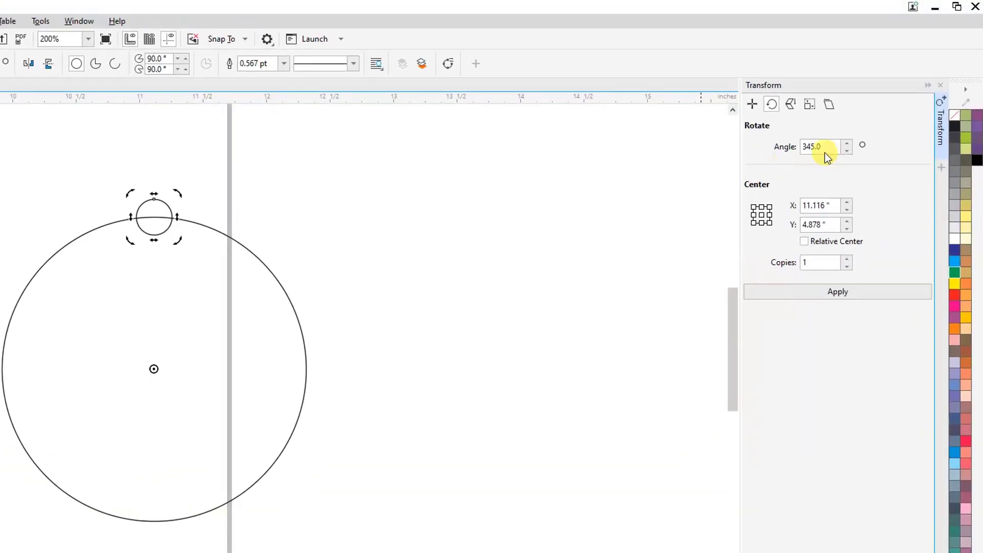
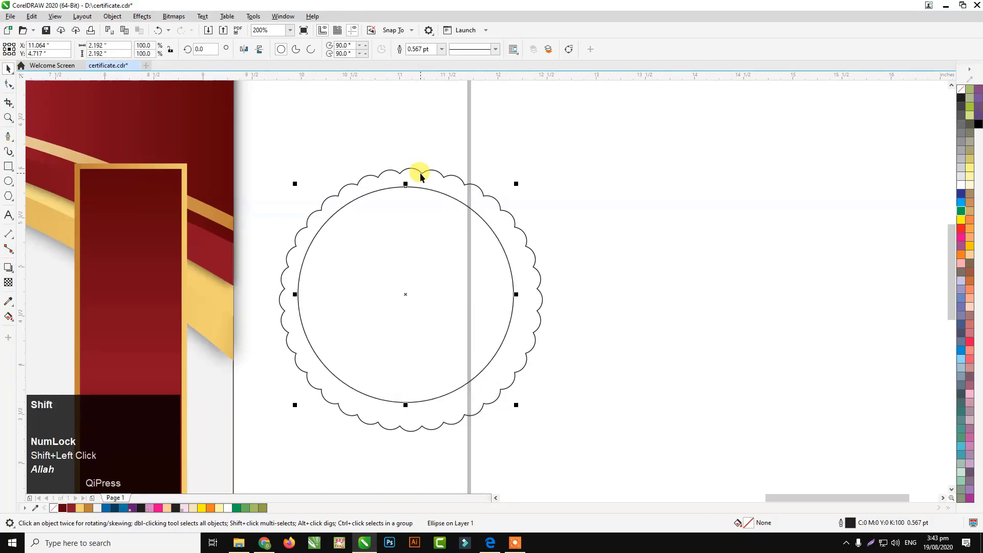
# Step: Give the scalloped seal shape a bronze-to-pale-gold fountain fill with an extra gold stop
pyautogui.write('ce')
pyautogui.click(414, 265)
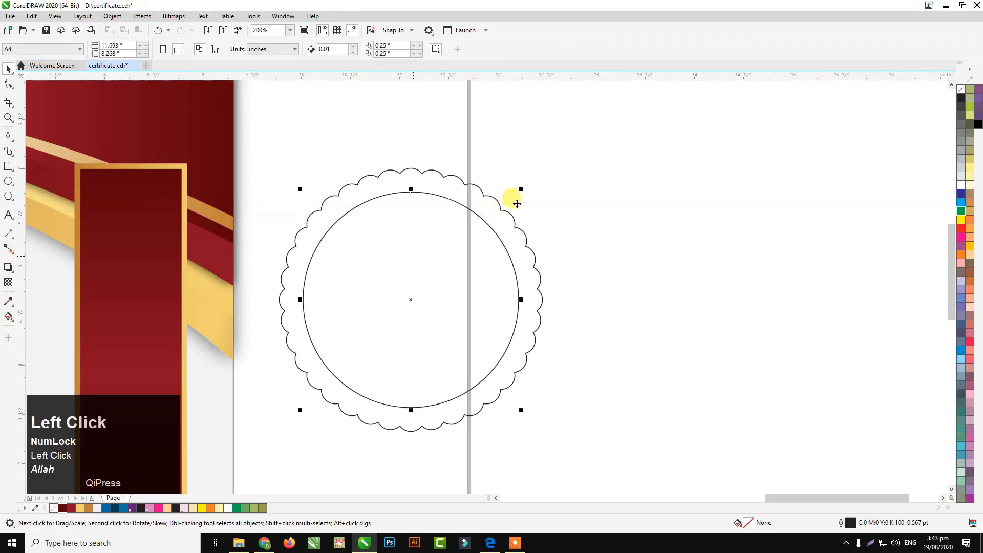
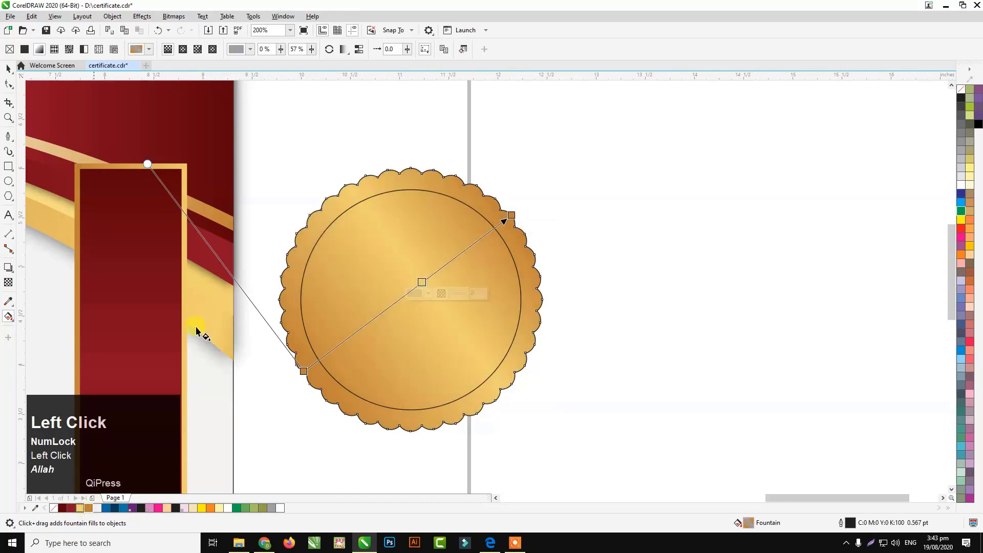
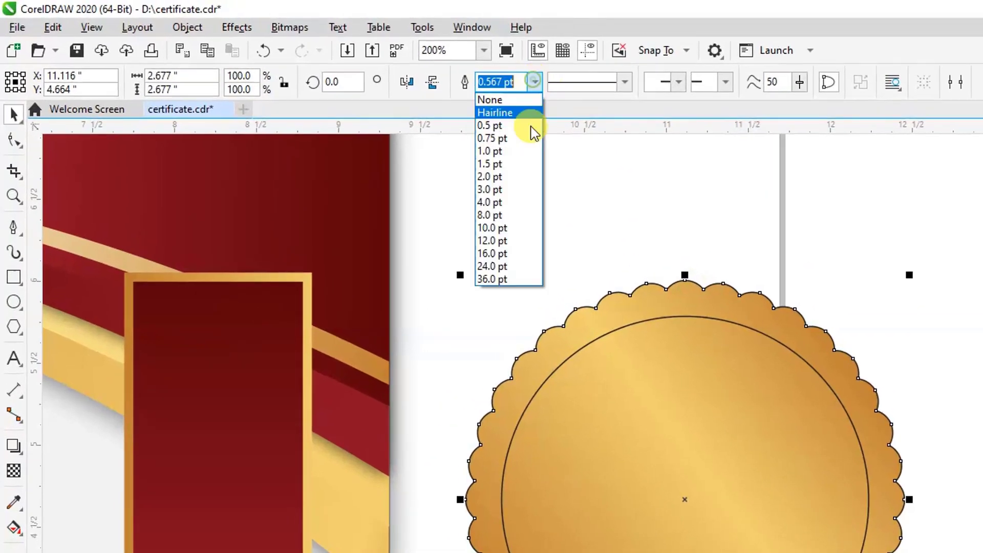
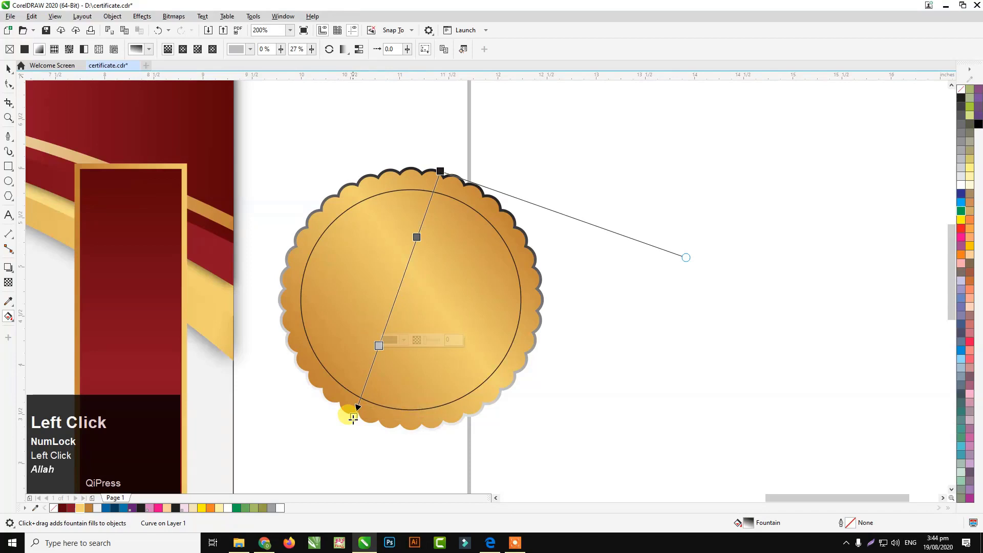
pyautogui.click(402, 284)
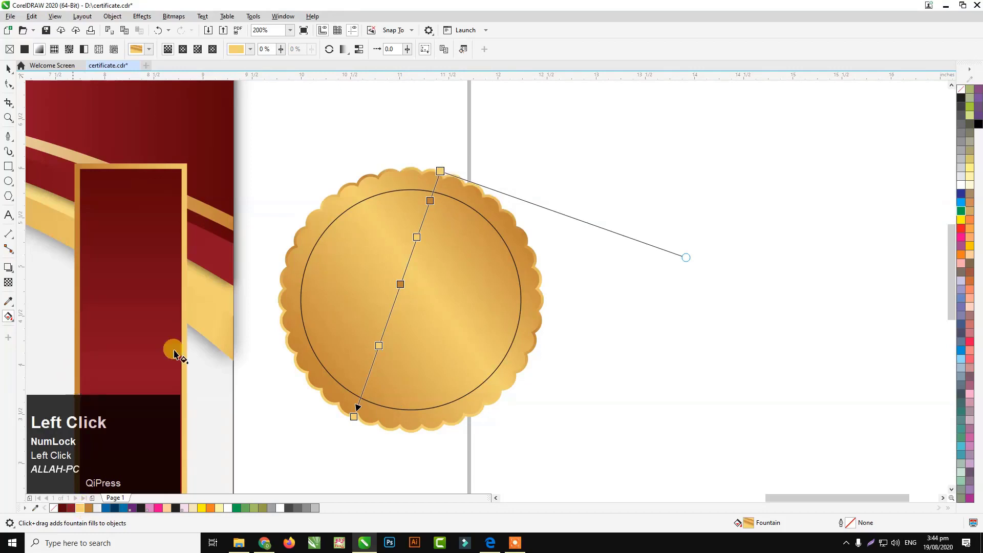
# Step: Select the inner circle so it can receive its own gradient
pyautogui.click(414, 144)
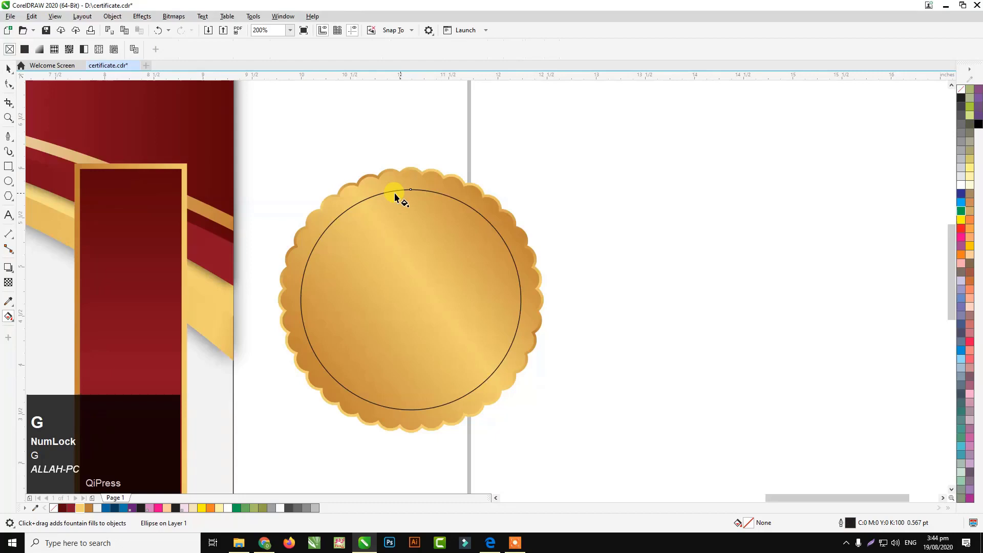
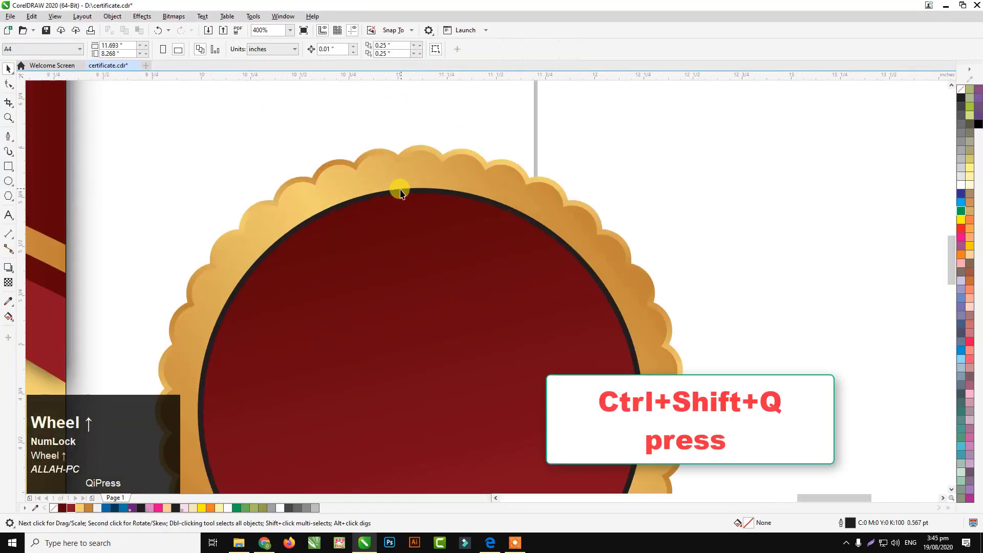
# Step: Select the inner seal circle to give it a maroon fountain fill and thicker outline
pyautogui.click(402, 193)
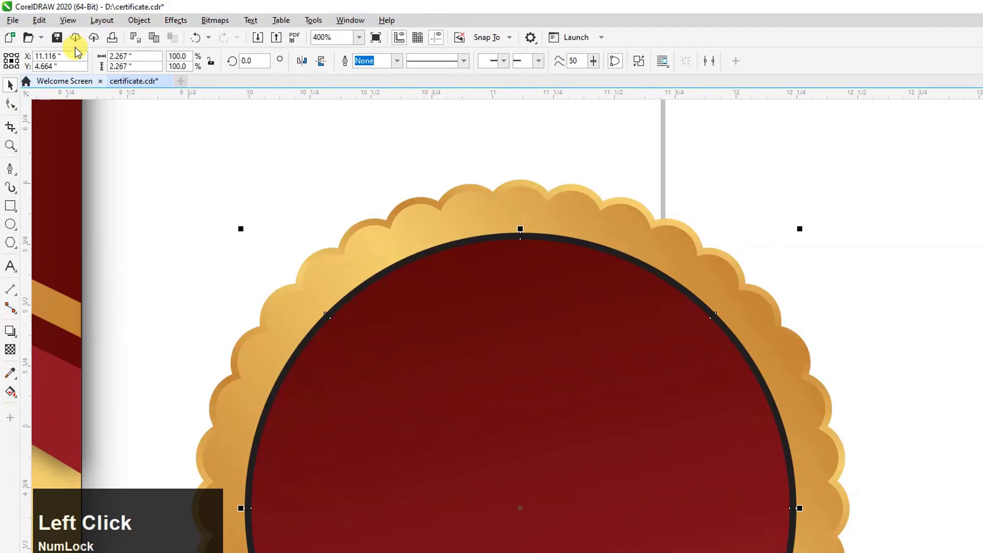
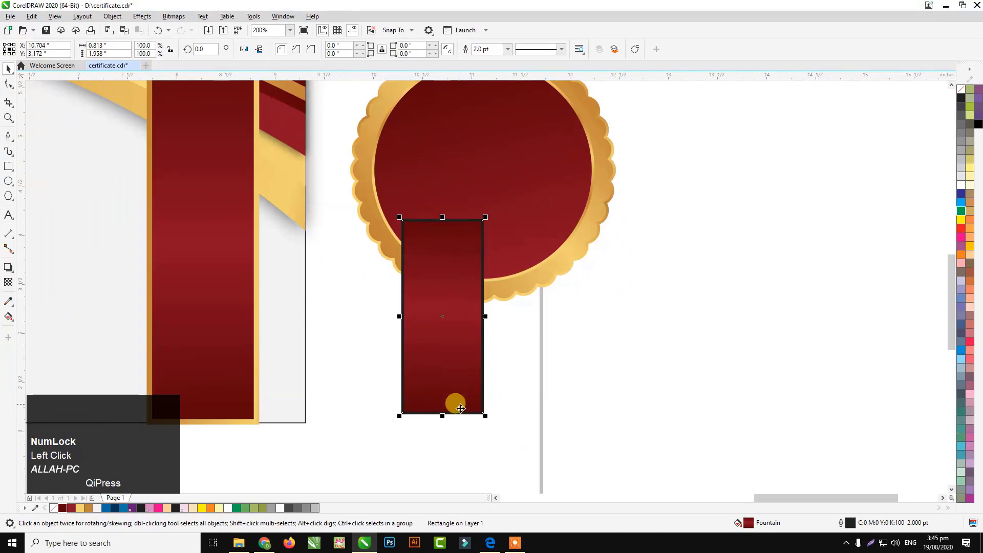
# Step: Shape the maroon notched ribbon tail with gold outer border and inner gold line, then select it
pyautogui.scroll(3)
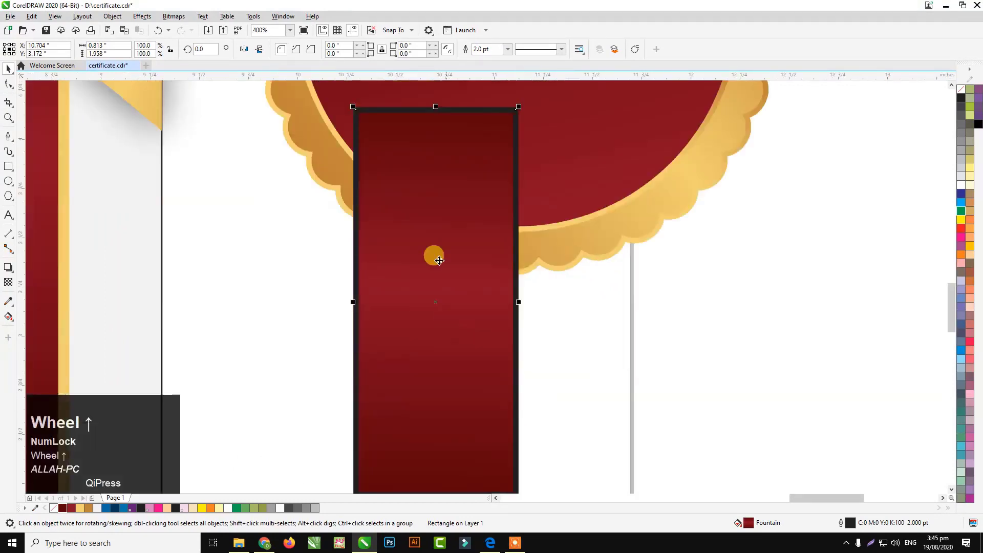
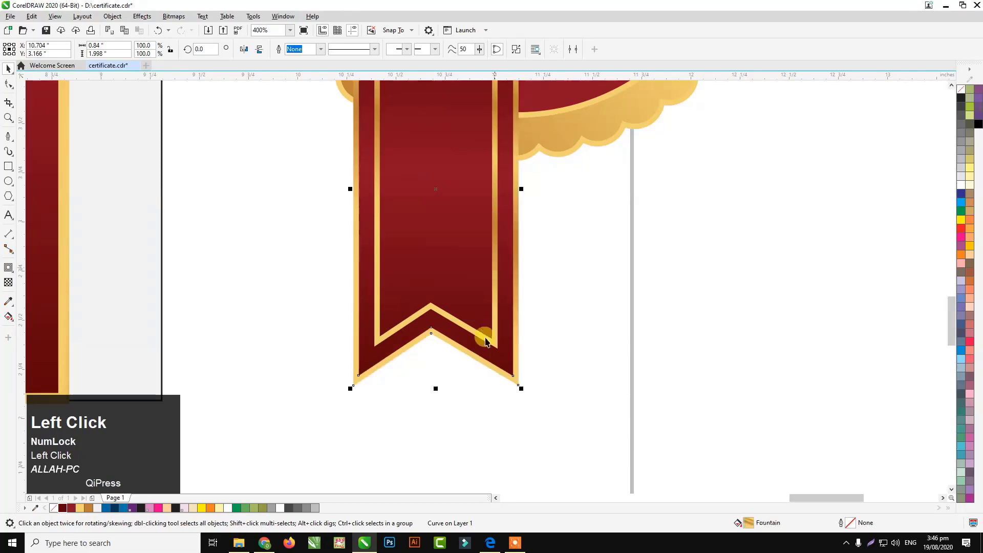
pyautogui.scroll(-3)
pyautogui.click(525, 356)
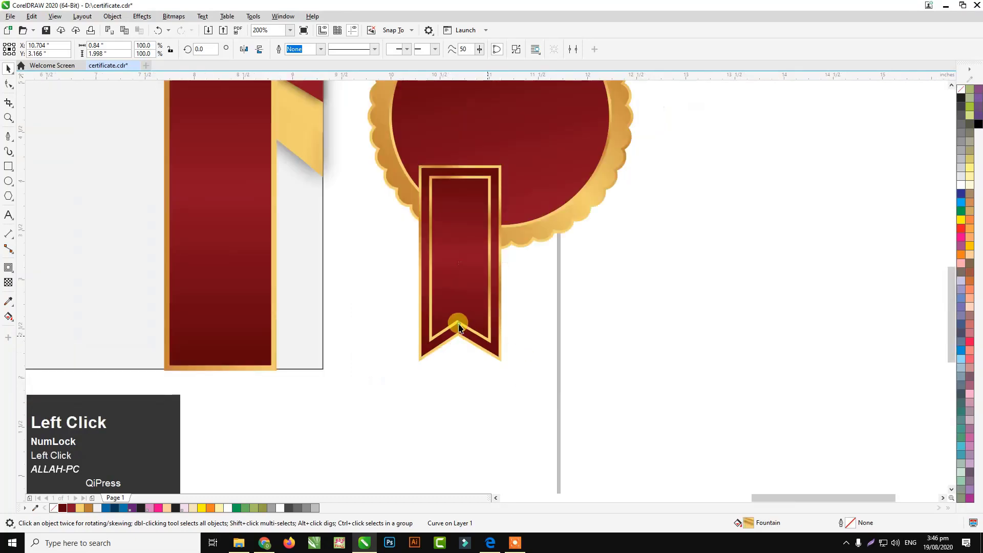
# Step: Move the scaled-down ribbon tail beneath the seal, overlapping the inner circle's lower edge
pyautogui.scroll(-3)
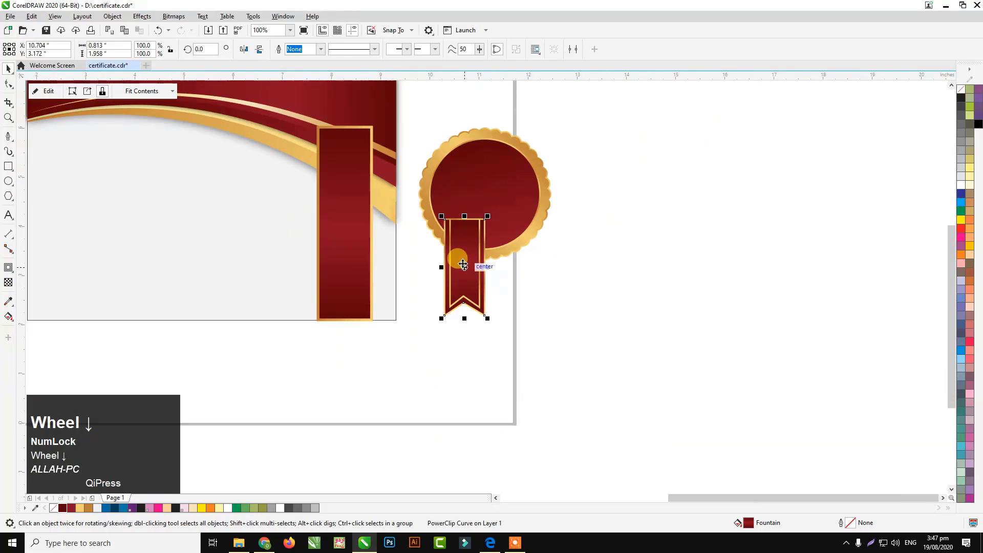
pyautogui.moveTo(535, 351); pyautogui.dragTo(461, 285)
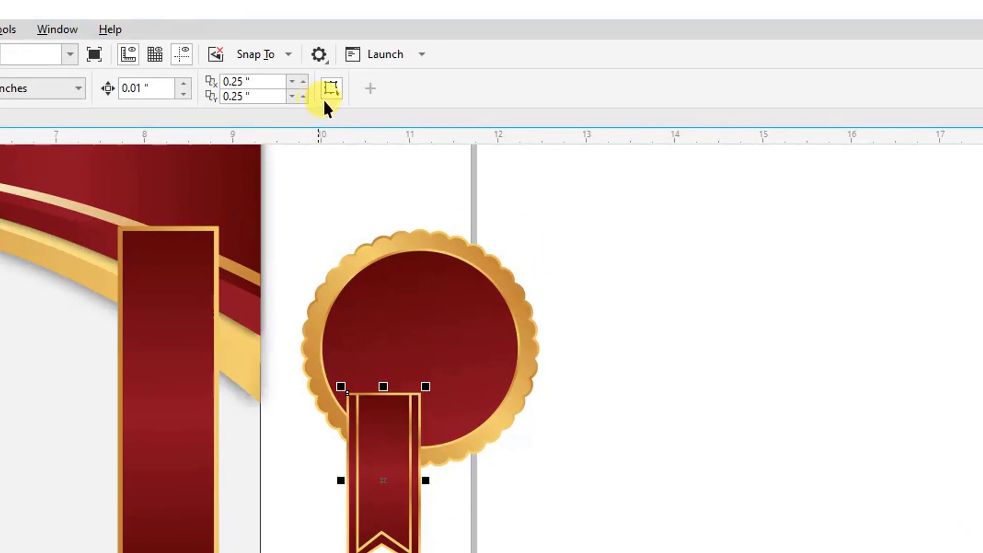
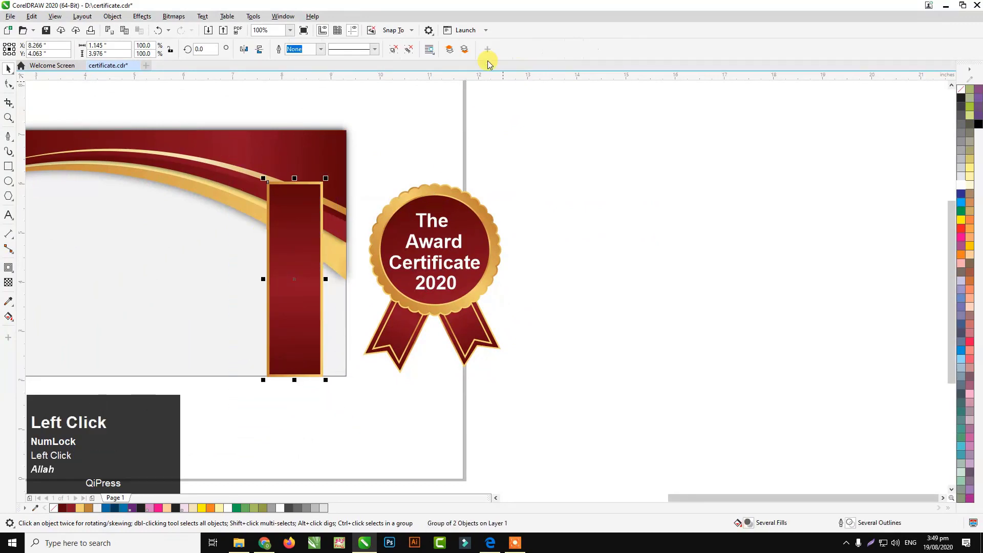
# Step: Bring up actions on the grouped vertical ribbon to place the award seal onto it
pyautogui.scroll(-3)
pyautogui.rightClick(412, 177)
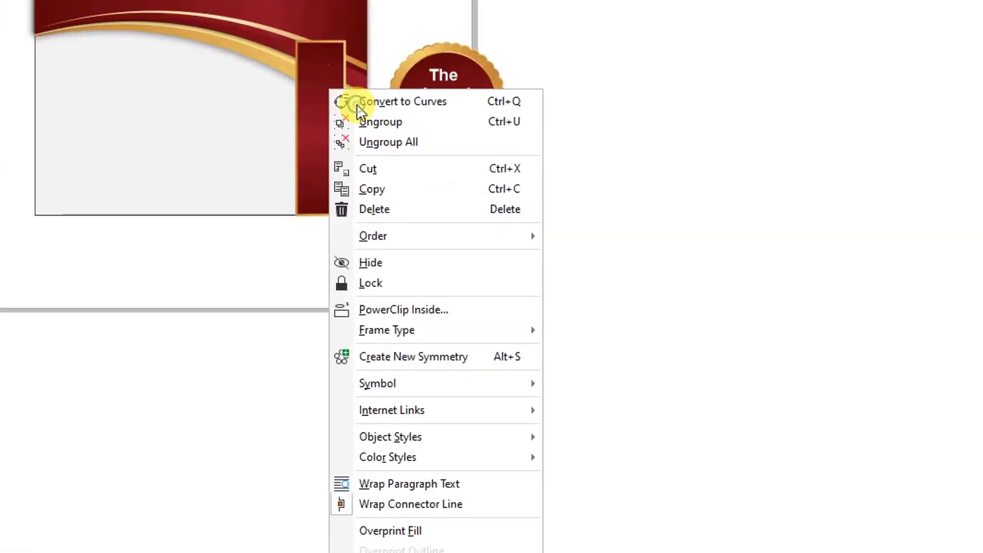
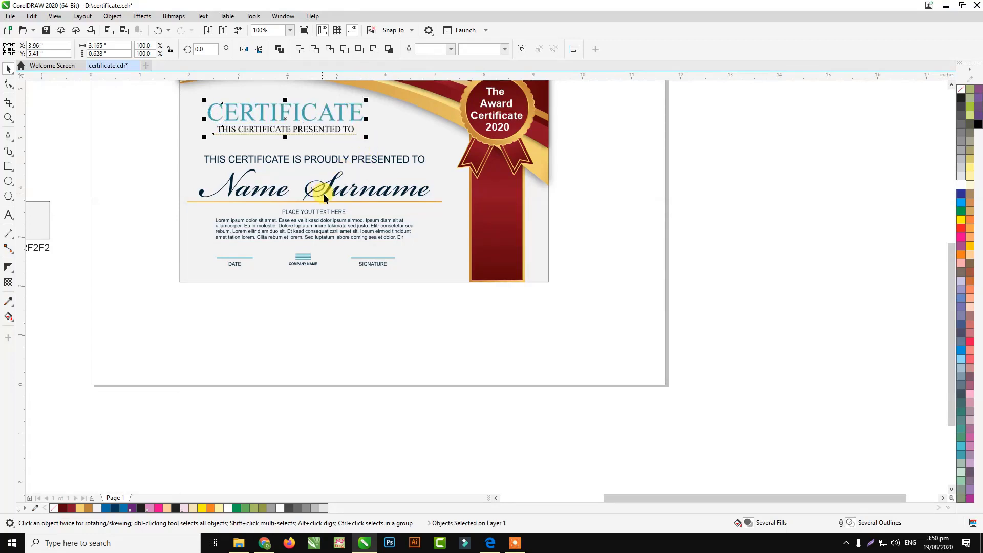
# Step: Settle the CERTIFICATE heading into place and zoom out to show the whole finished page
pyautogui.click(666, 243)
pyautogui.press('F4')
pyautogui.scroll(-3)
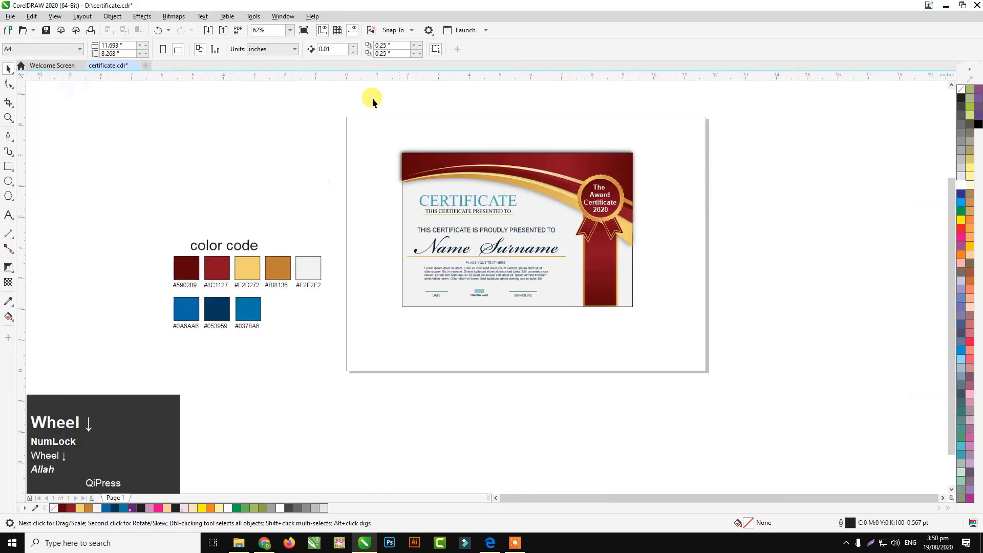